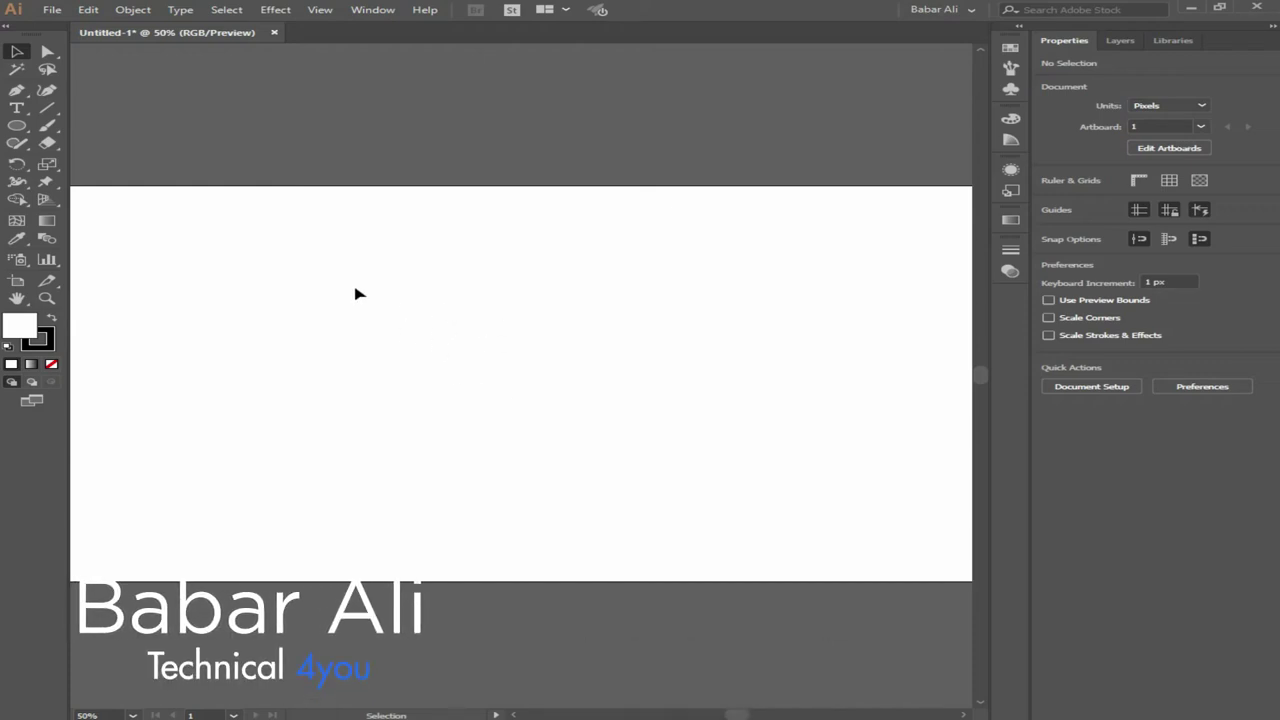
Step: Draw a wide oval about 426 × 254 px on the left half of the artboard
right_click(25, 134)
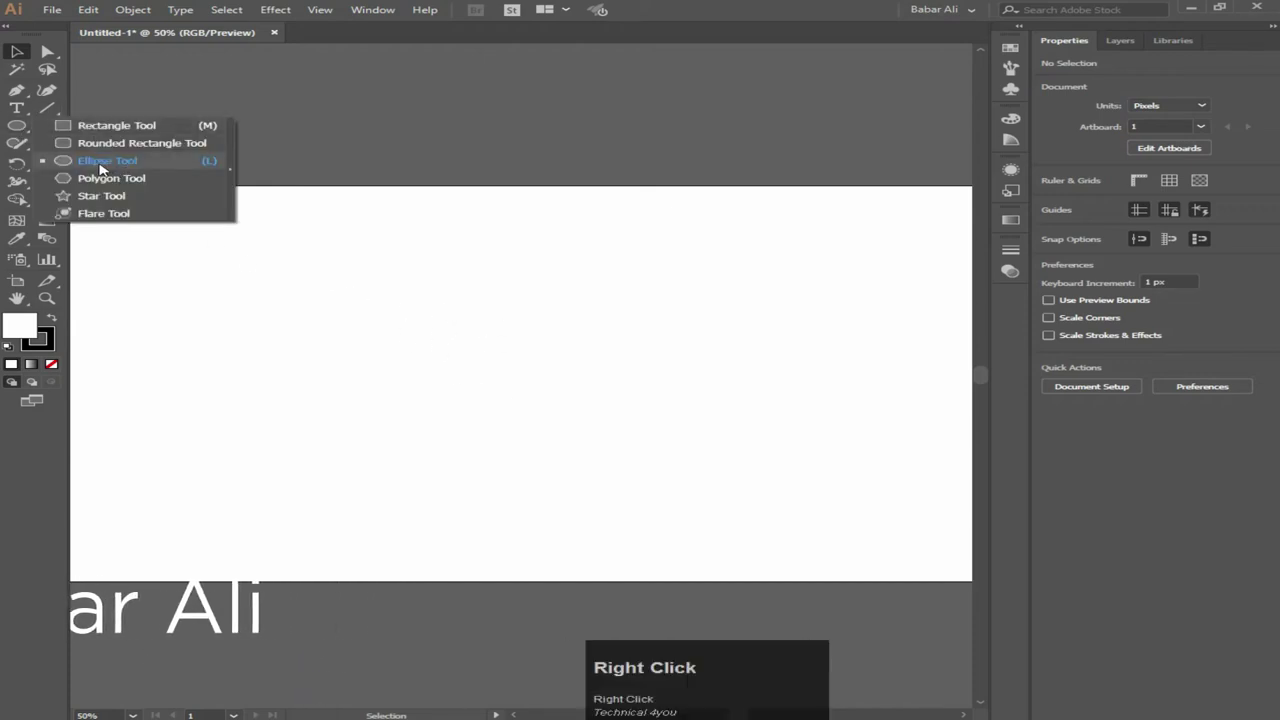
drag(112, 161, 317, 21)
click(317, 21)
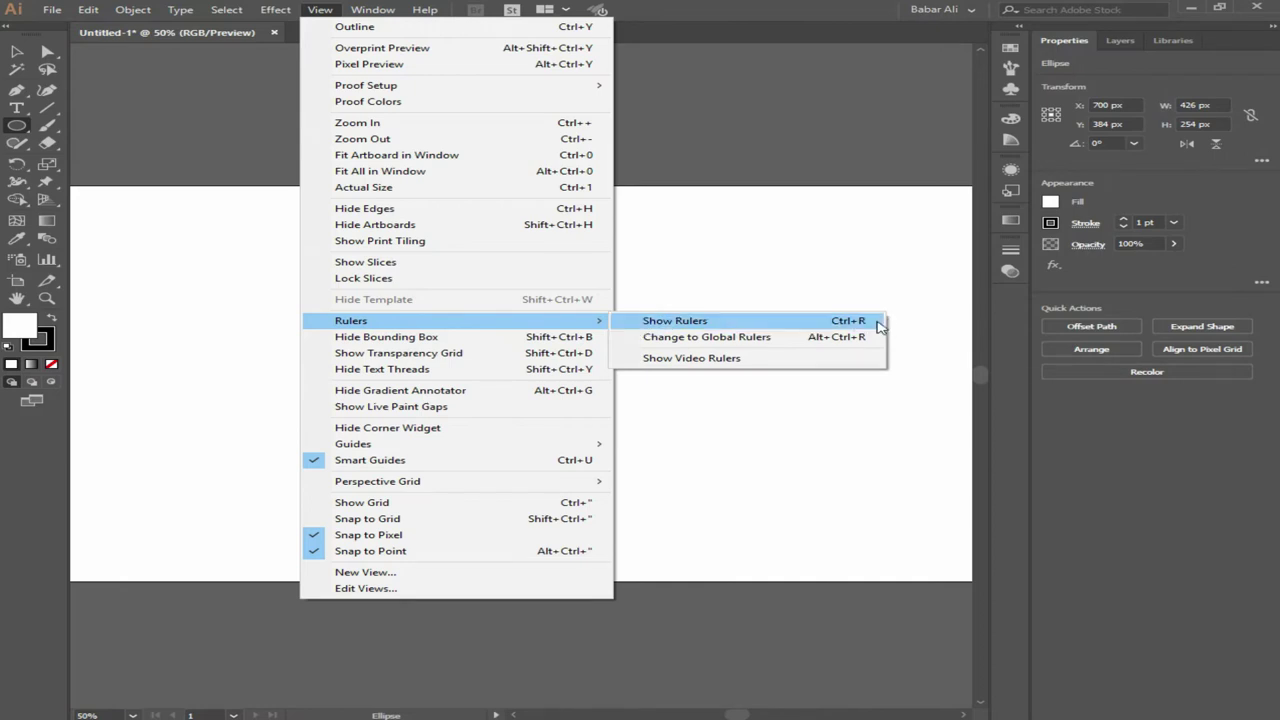
Step: Show rulers and place a vertical guide at 700 px through the oval's centre
click(865, 328)
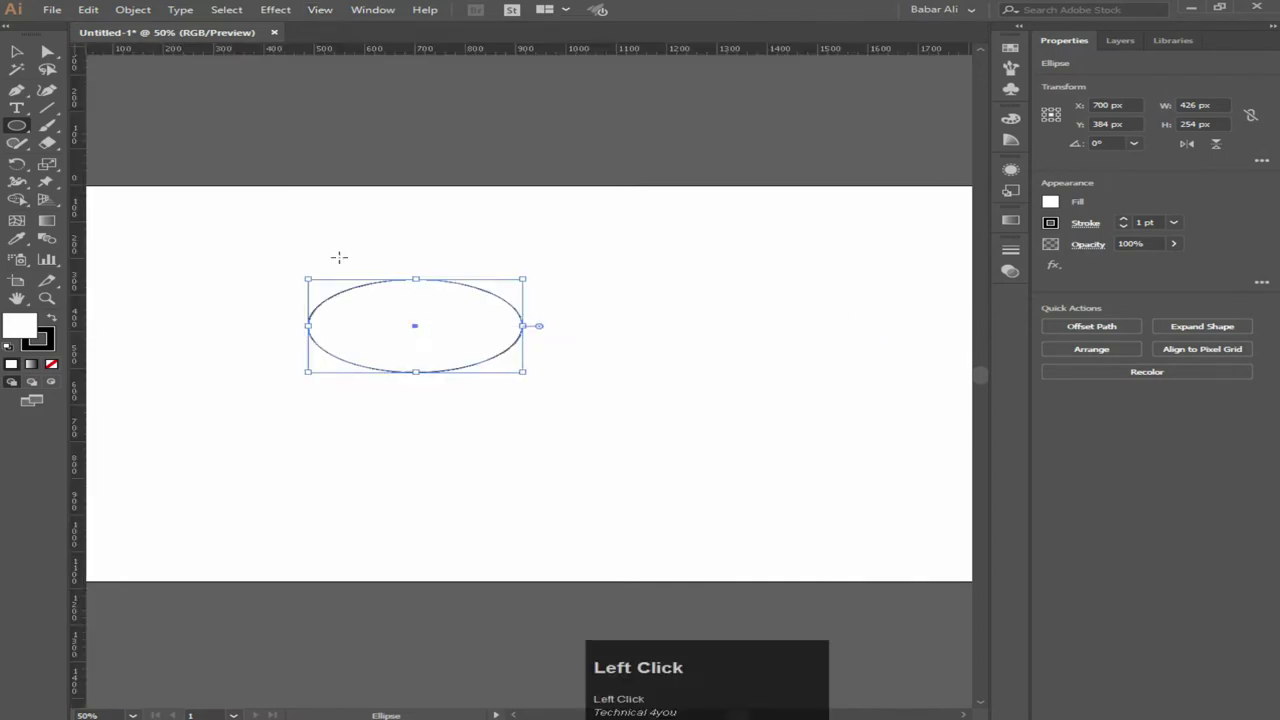
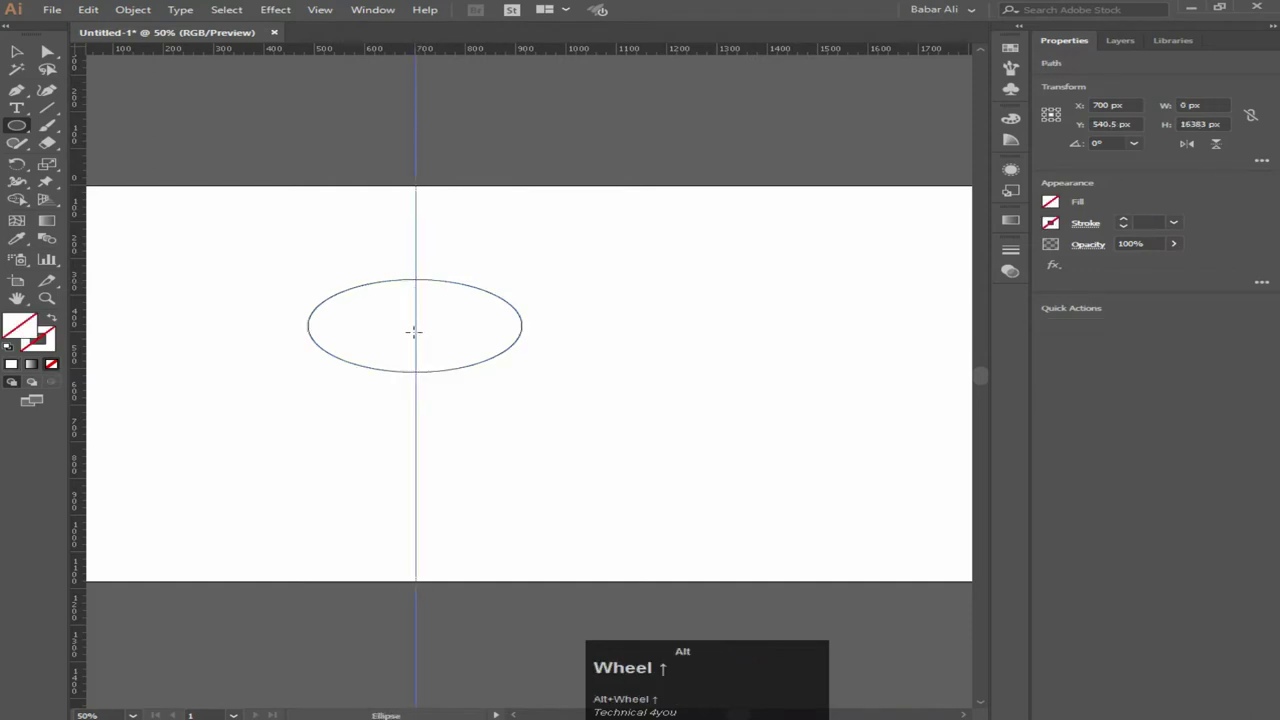
click(184, 154)
scroll(up, 3)
scroll(down, 3)
scroll(up, 3)
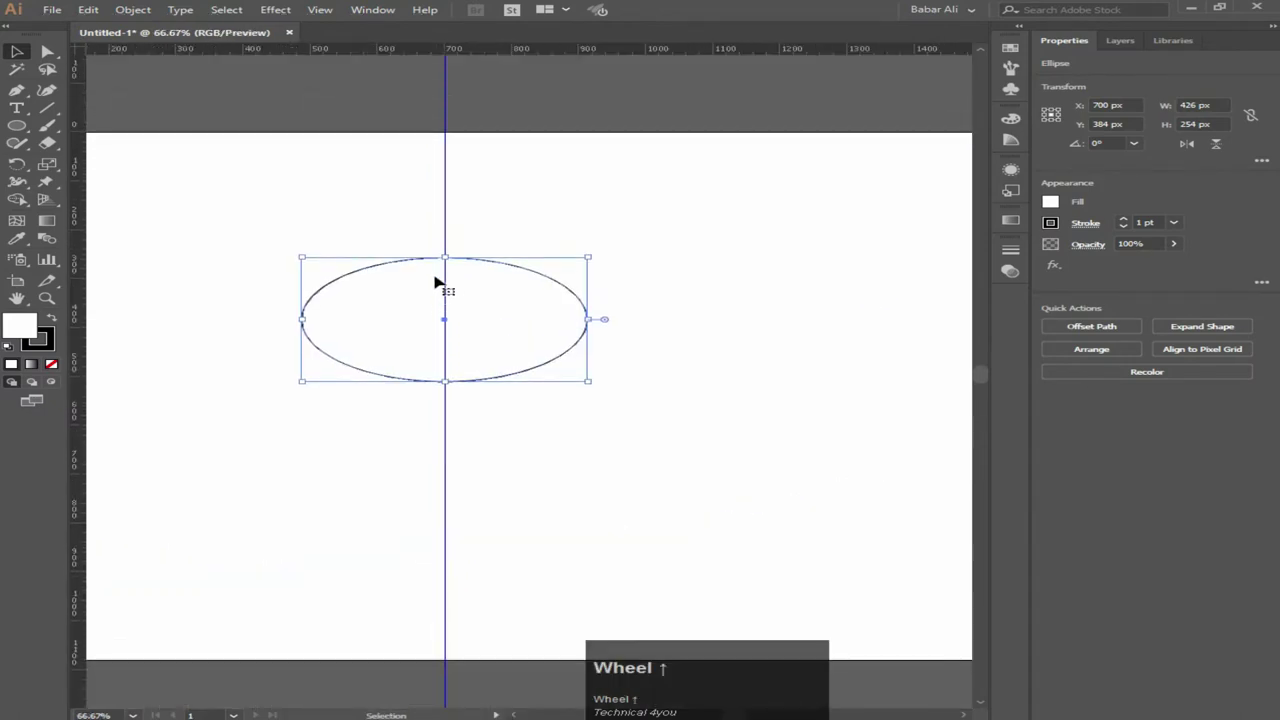
click(513, 231)
right_click(19, 130)
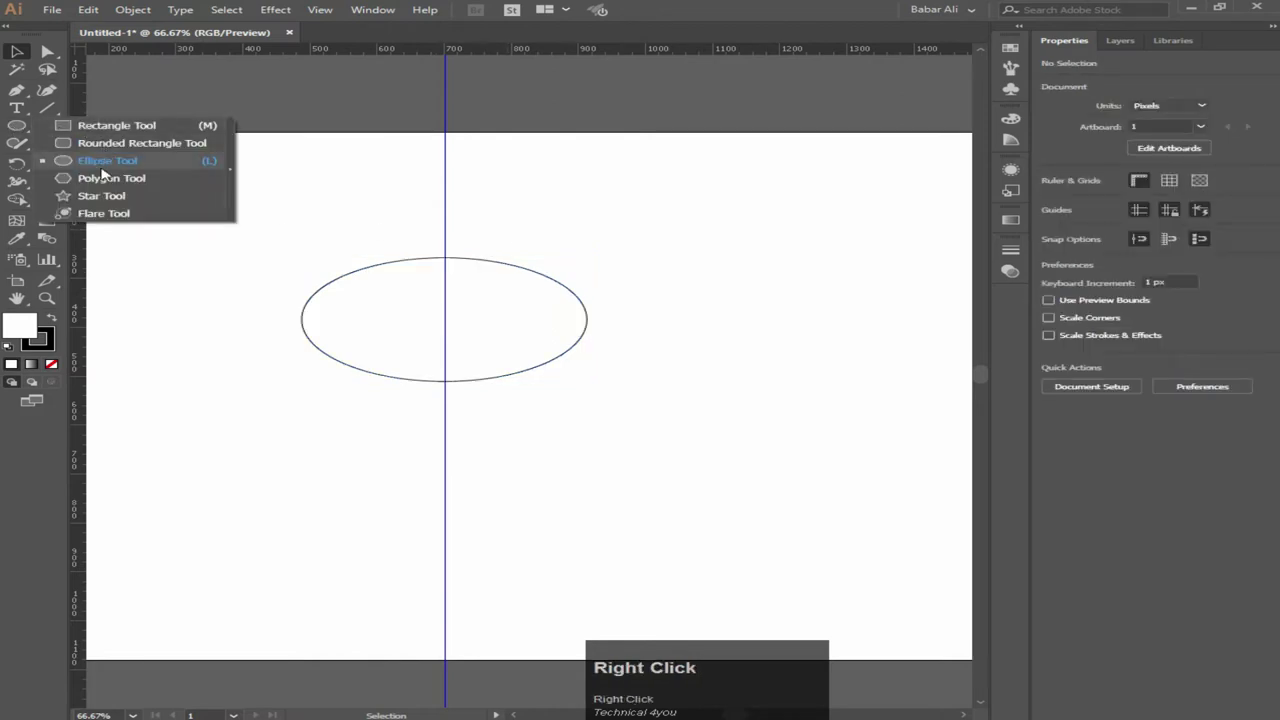
Step: Draw a small oval at the big oval's left edge and repeat copies into a row of six
click(119, 165)
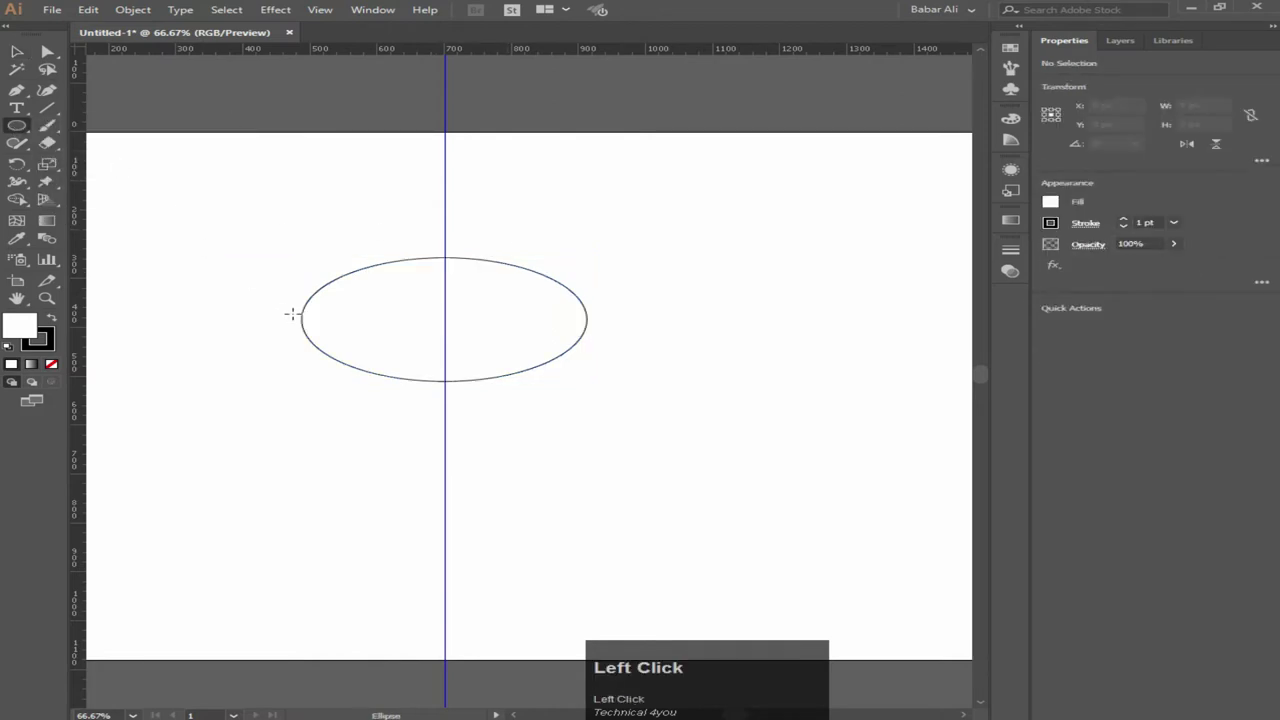
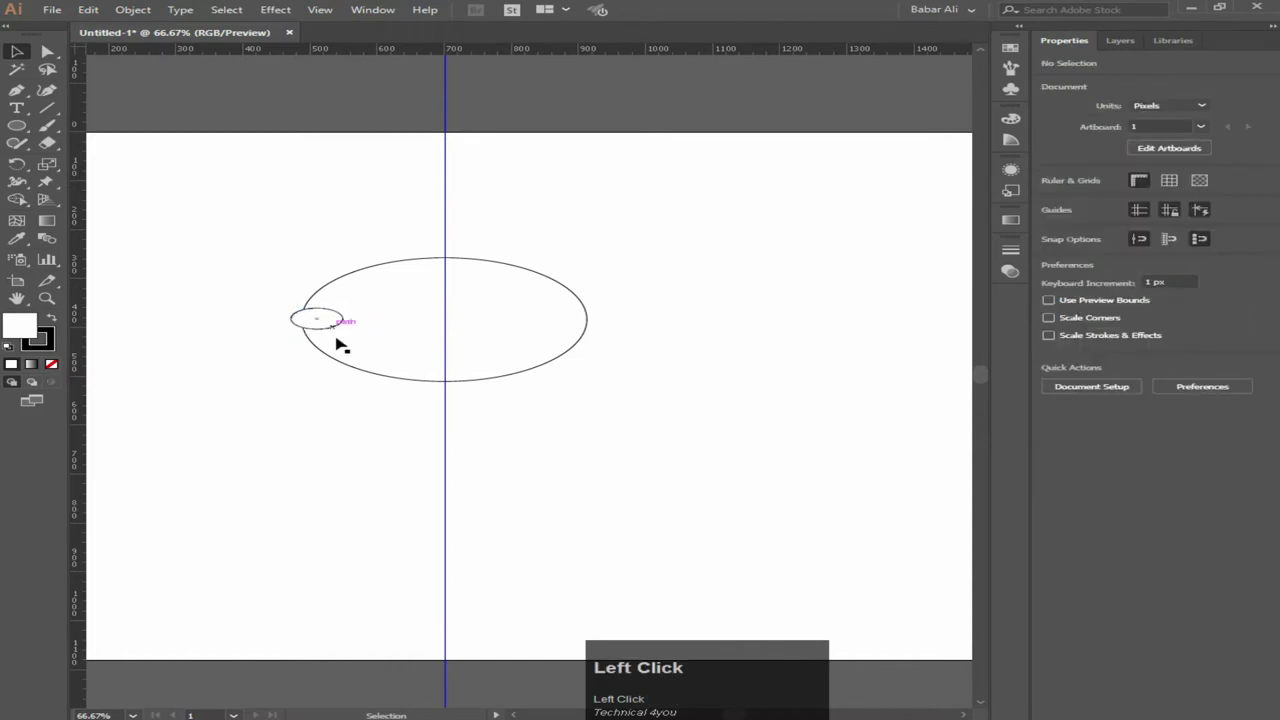
drag(329, 325, 744, 628)
key(ctrl+d)
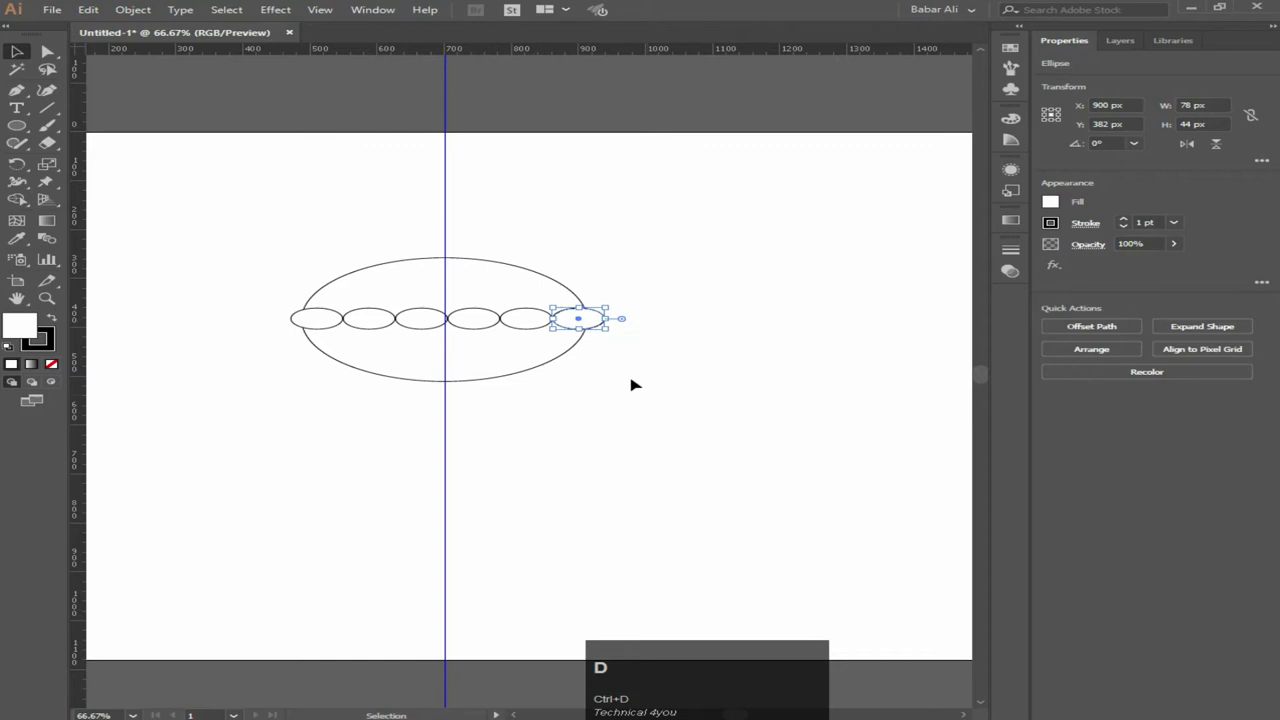
key(ctrl+d)
Step: Select the whole row of small ovals and group them
click(539, 321)
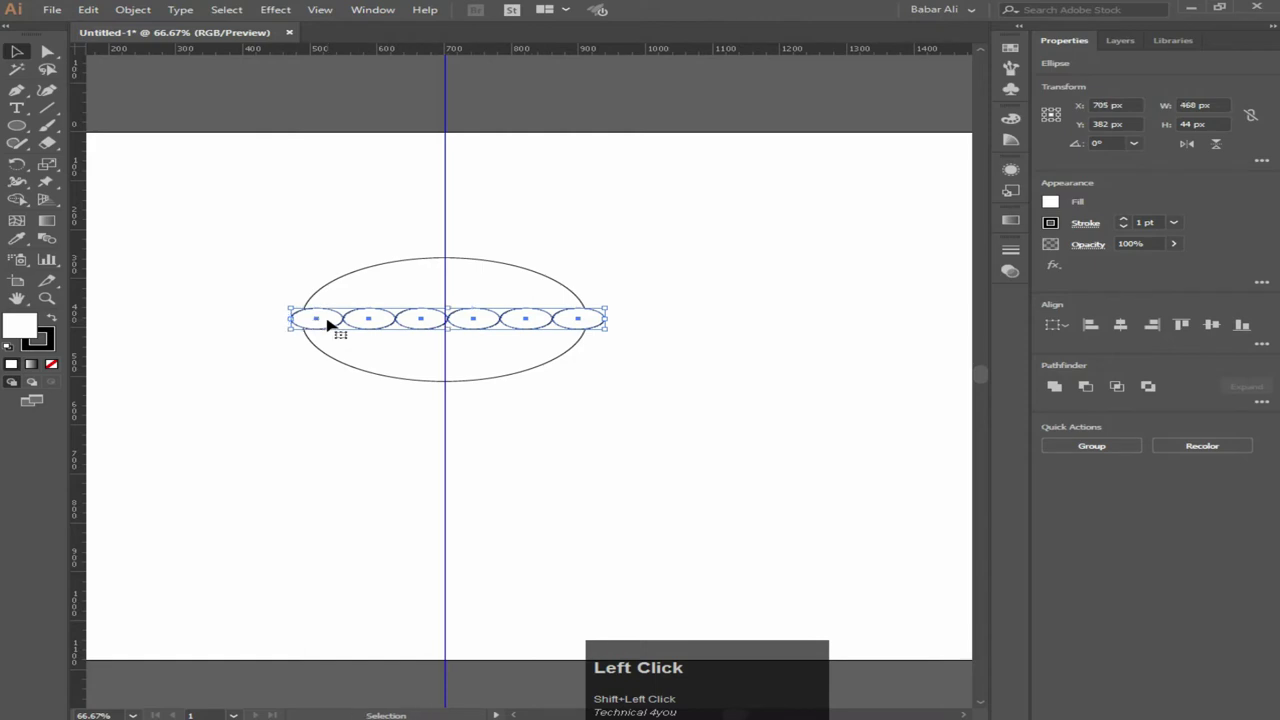
right_click(331, 323)
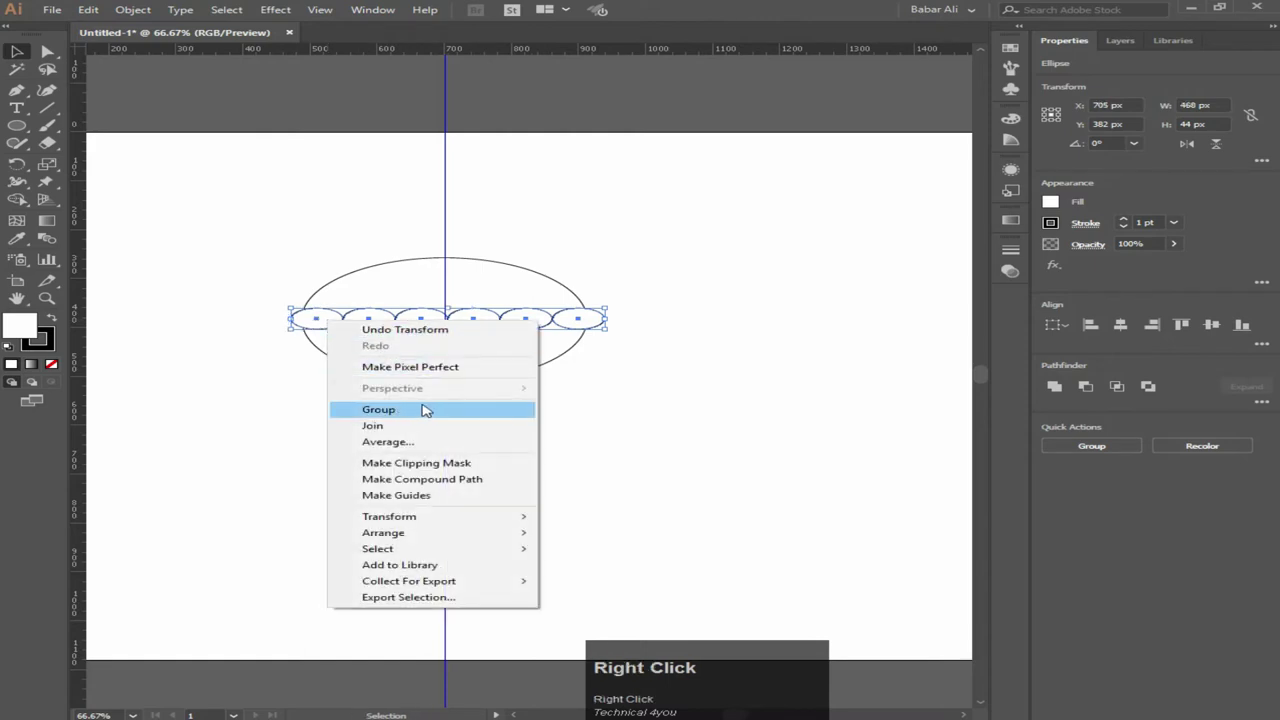
click(404, 411)
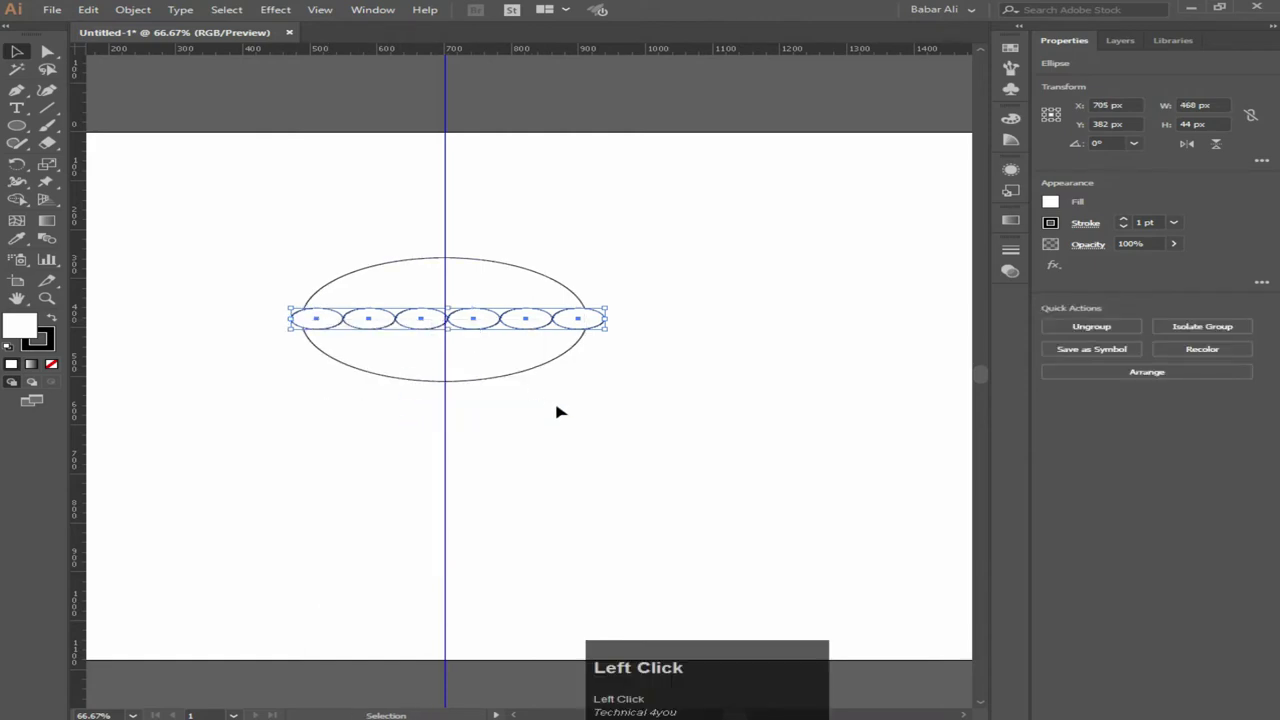
Step: Combine the big oval and small ovals into one canopy outline with a scalloped bottom edge
drag(598, 430, 1126, 328)
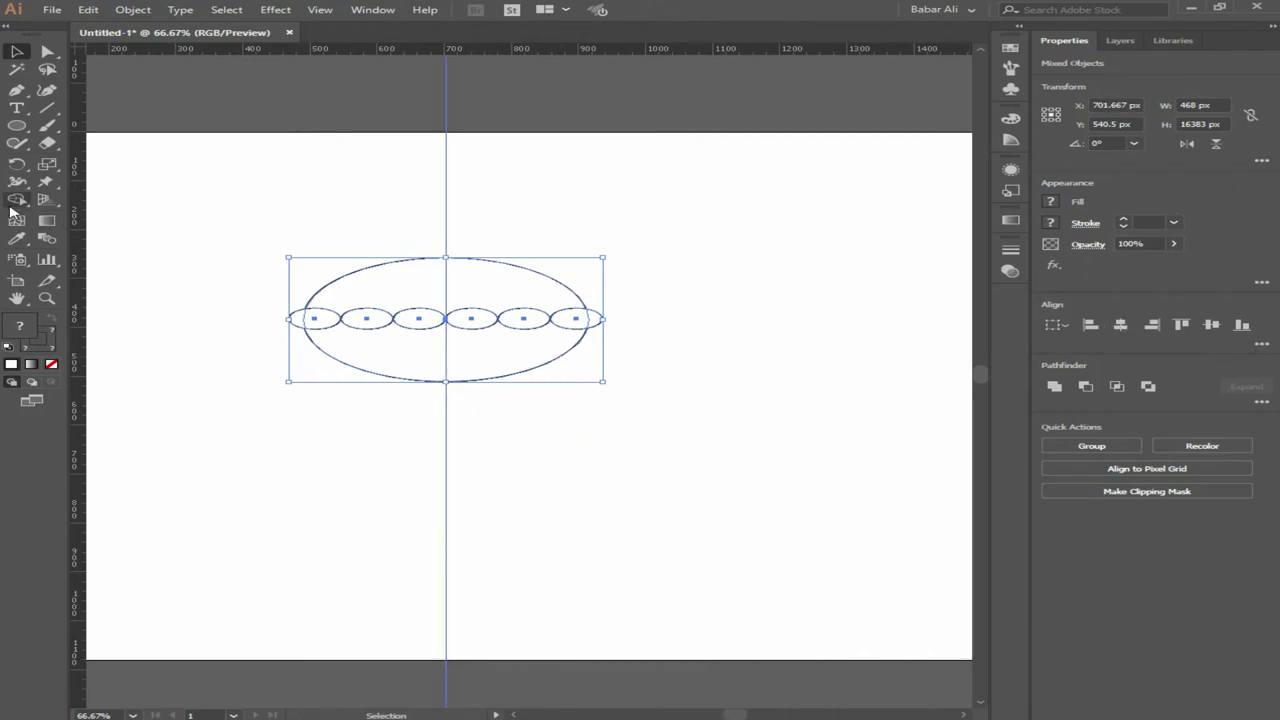
right_click(20, 210)
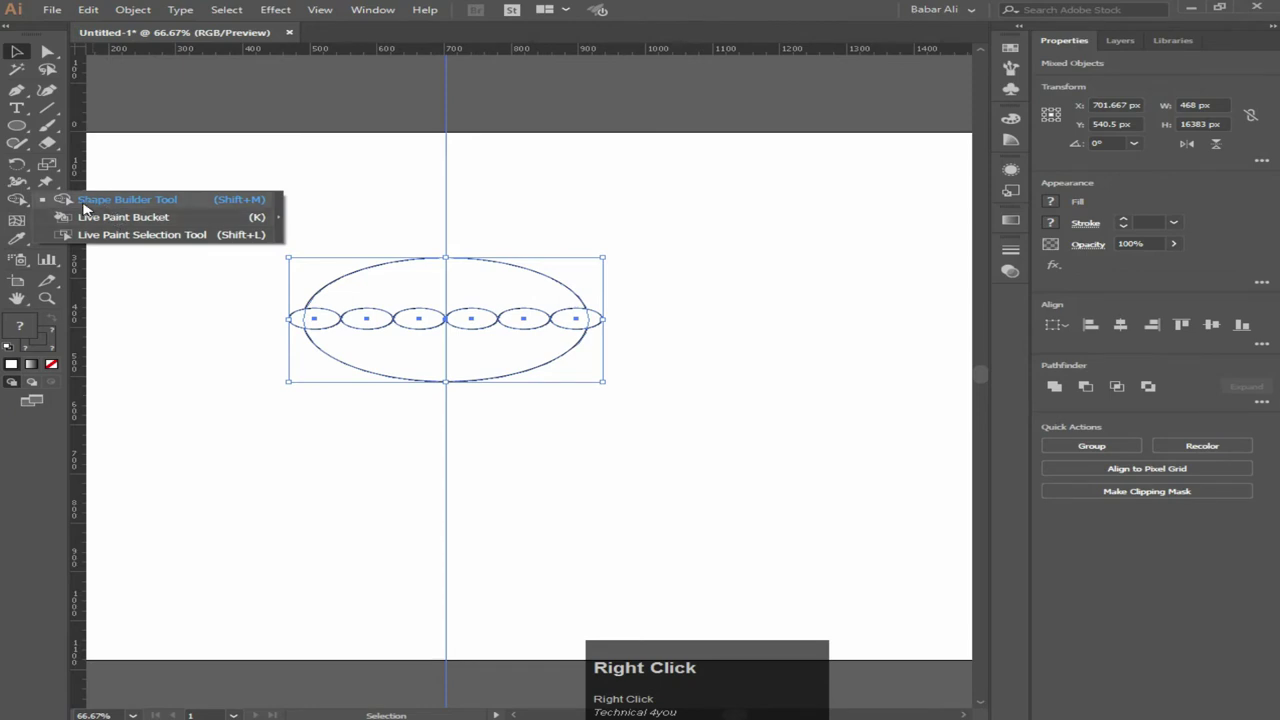
click(145, 204)
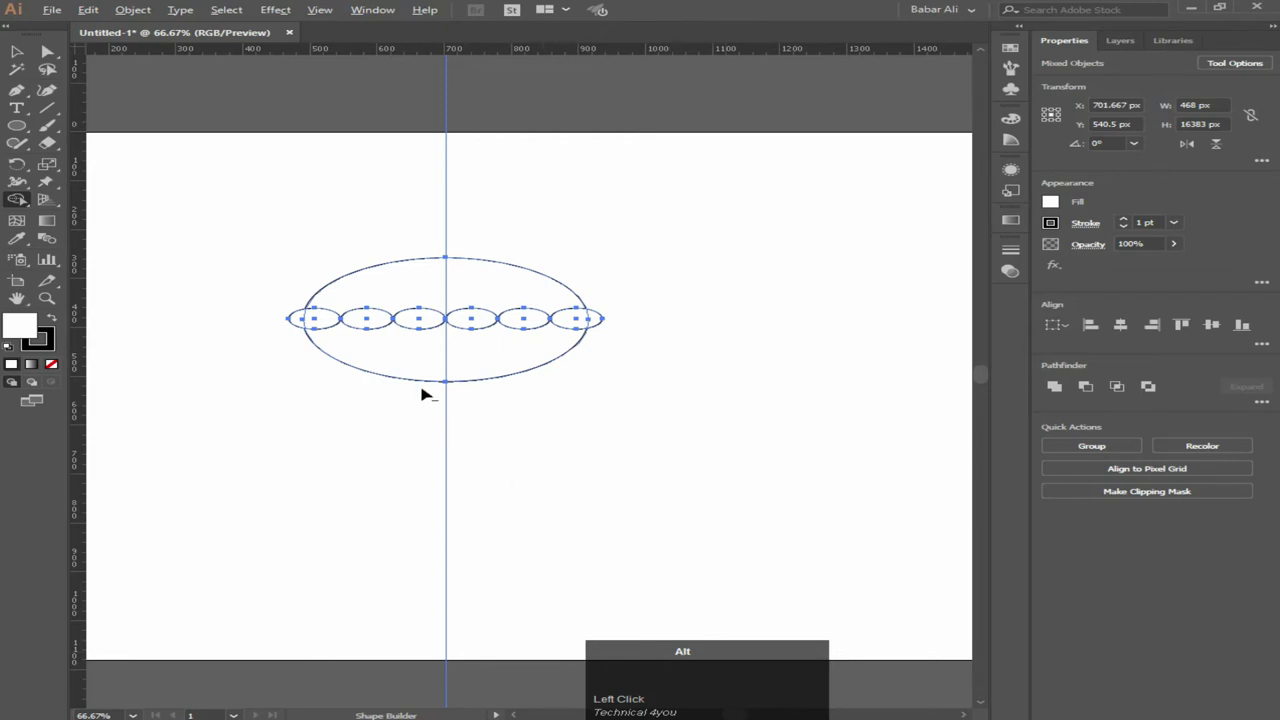
scroll(up, 3)
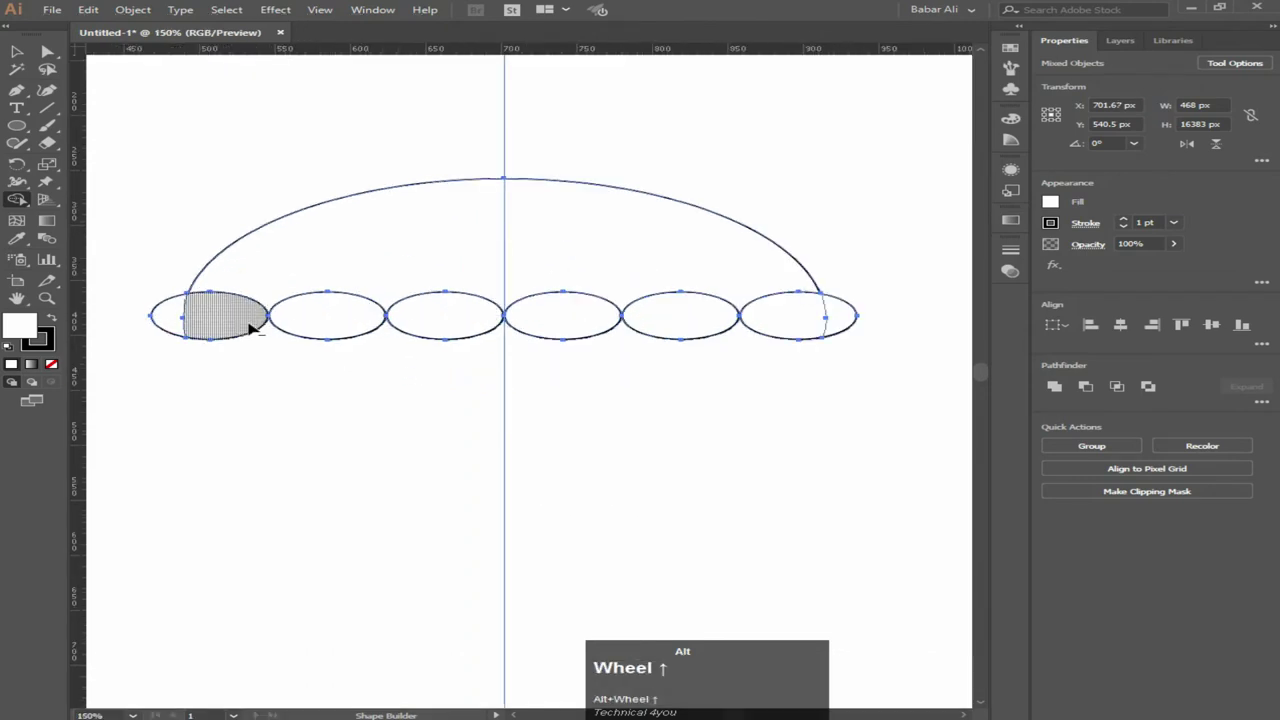
click(170, 327)
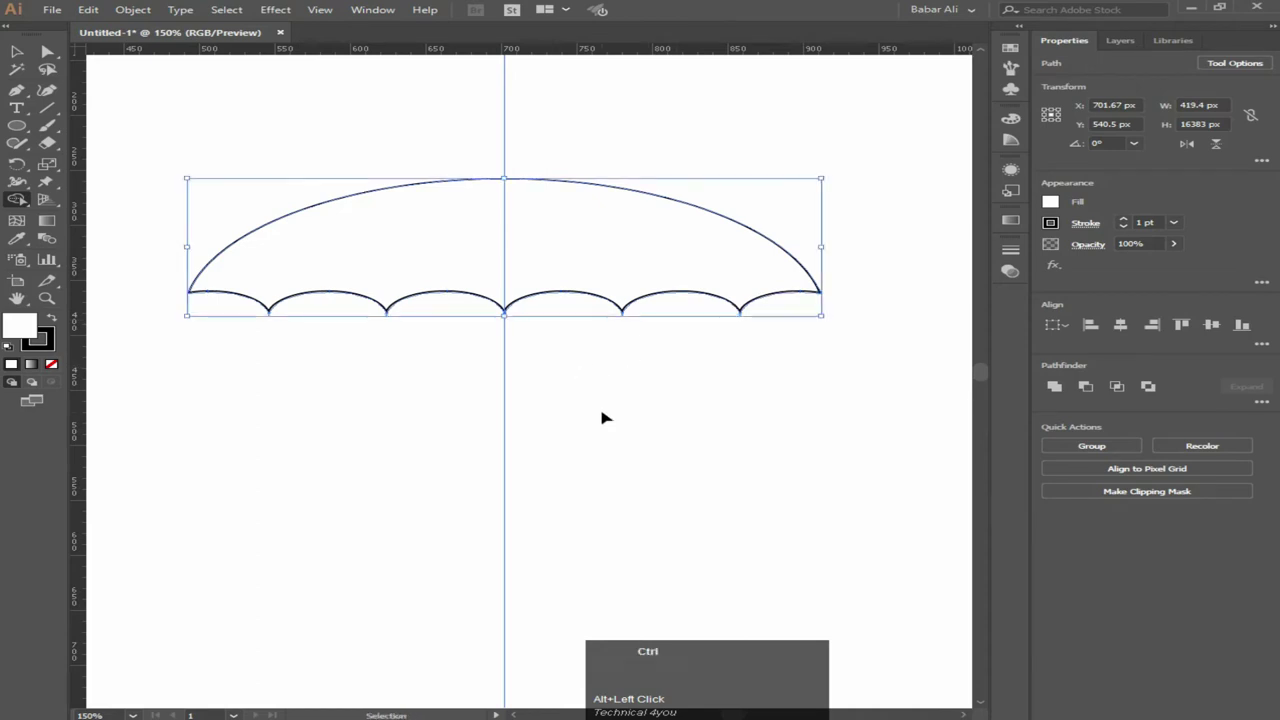
scroll(down, 3)
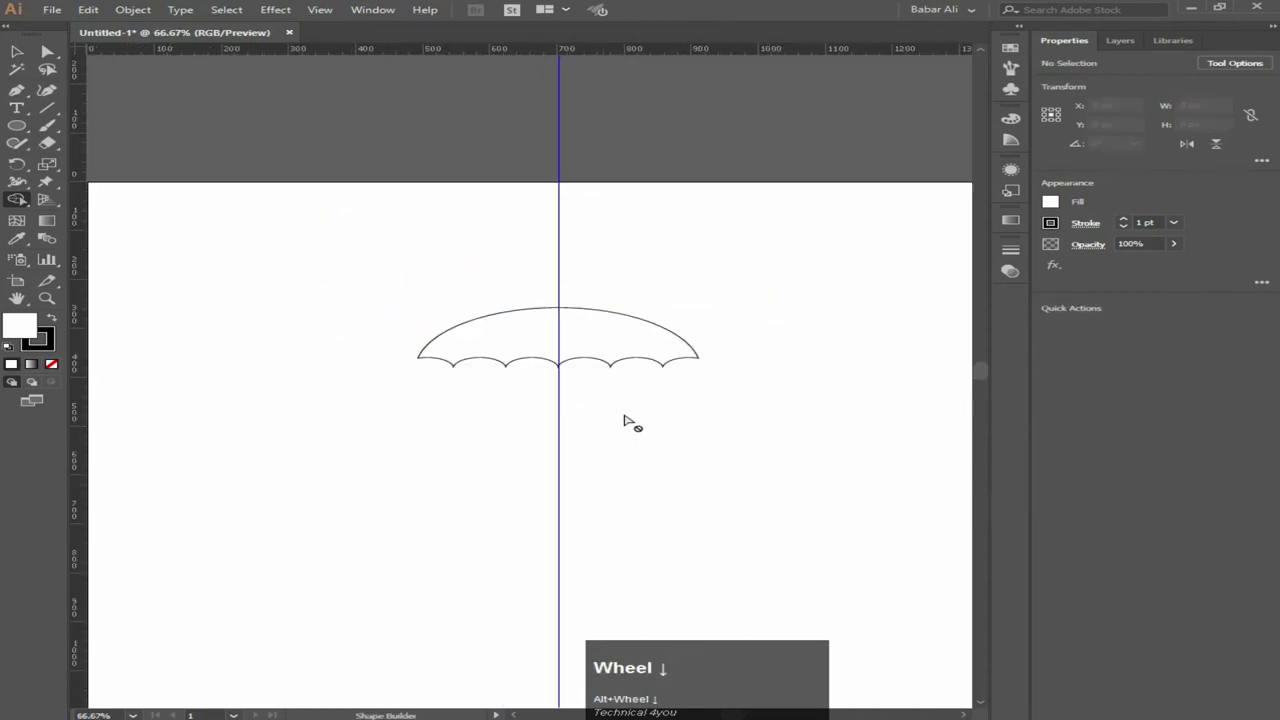
scroll(down, 3)
scroll(up, 3)
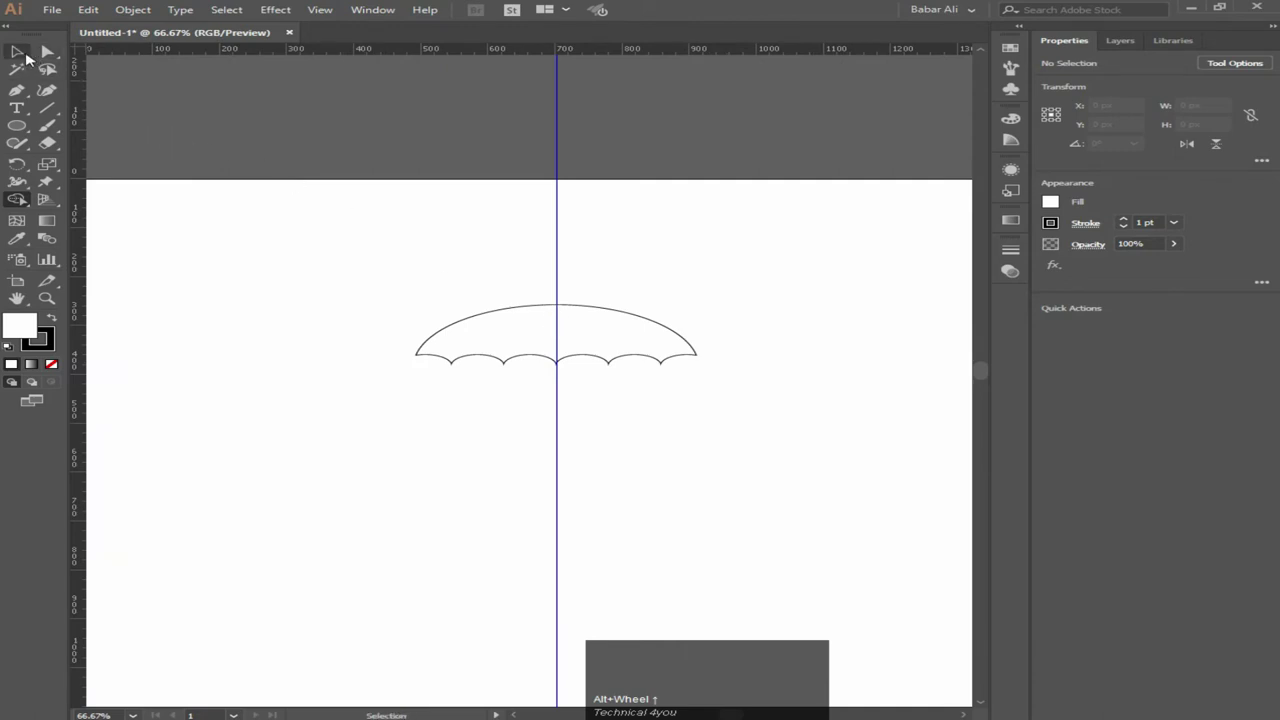
Step: Draw a tall narrow handle rectangle on the guide with a 14 pt black stroke, round caps and joins
right_click(27, 126)
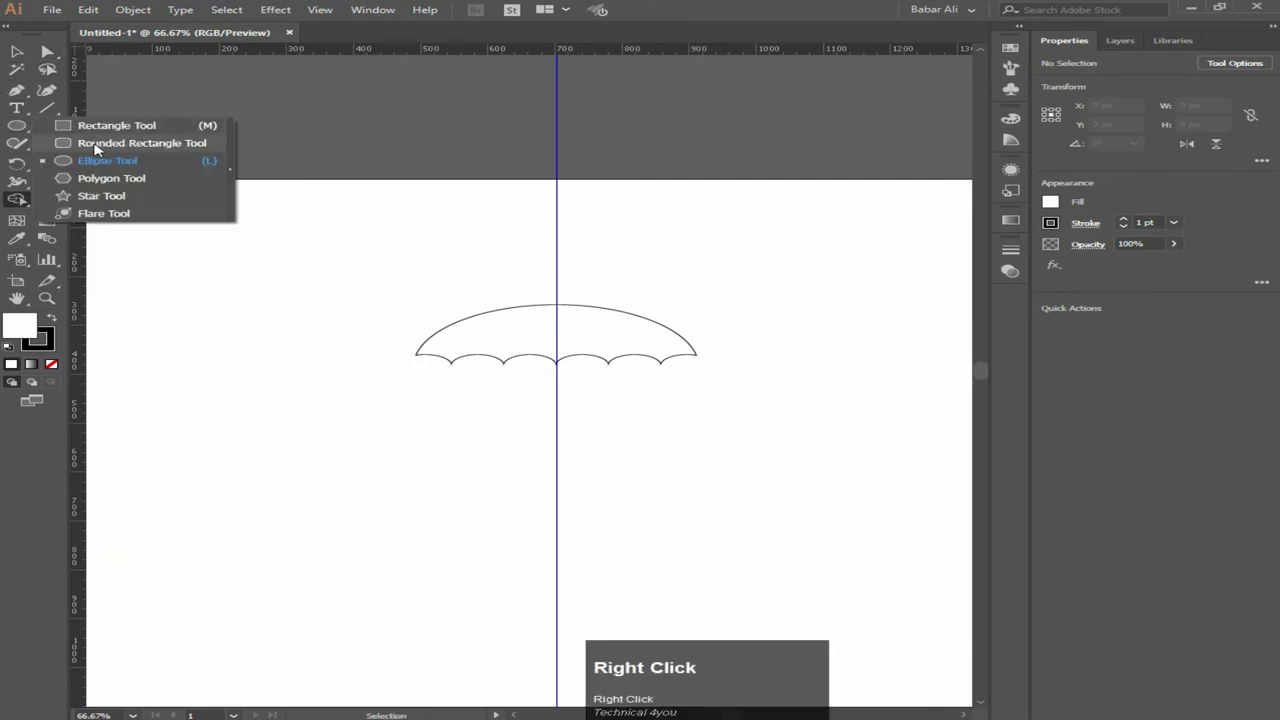
drag(151, 144, 1133, 219)
click(1188, 224)
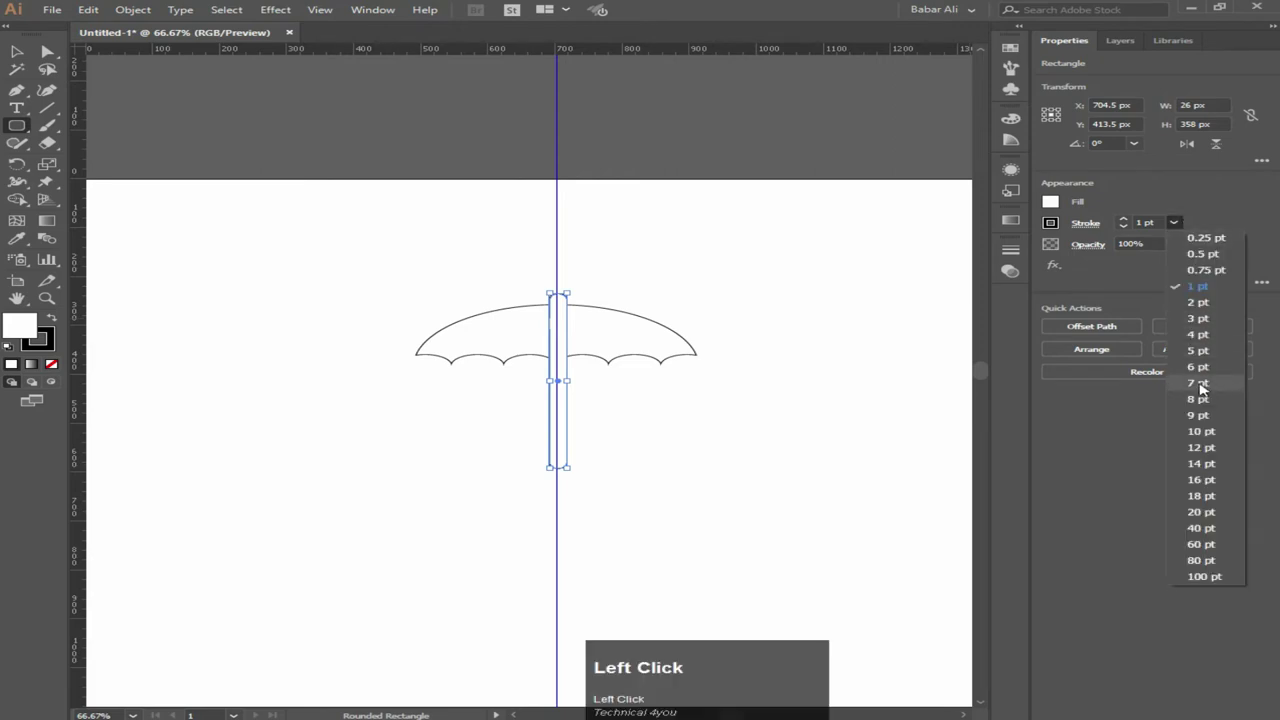
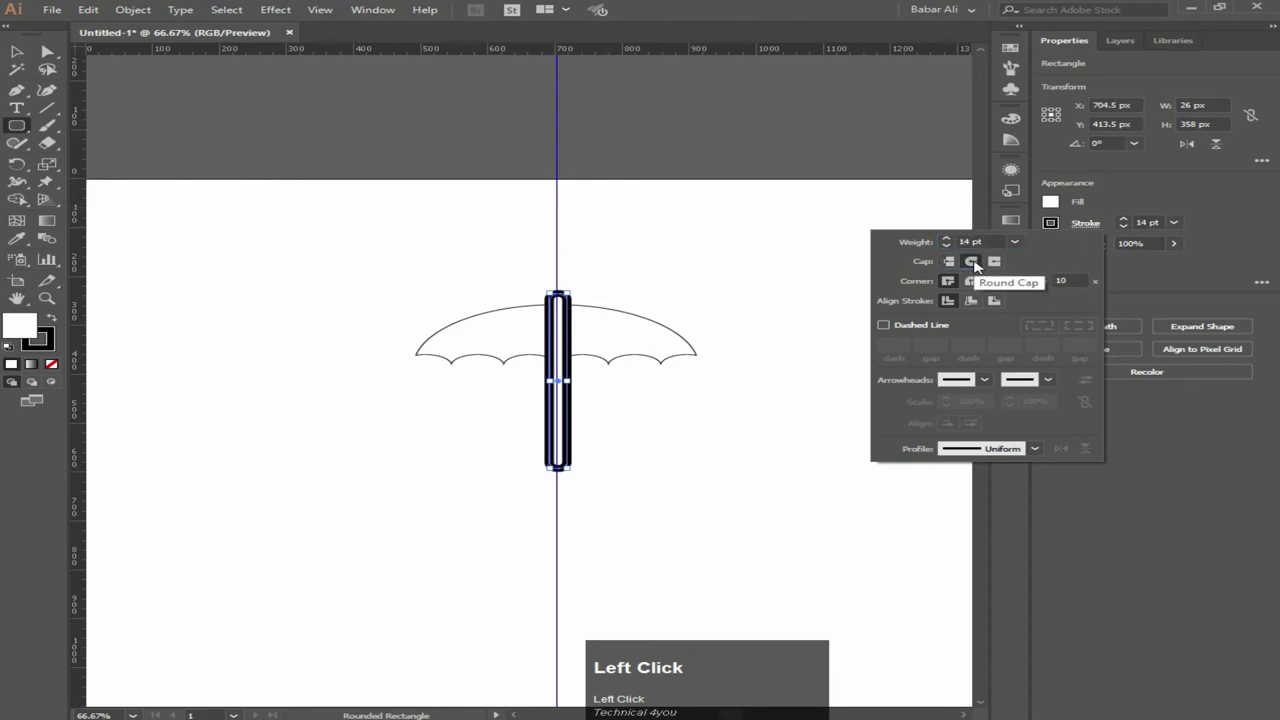
click(981, 282)
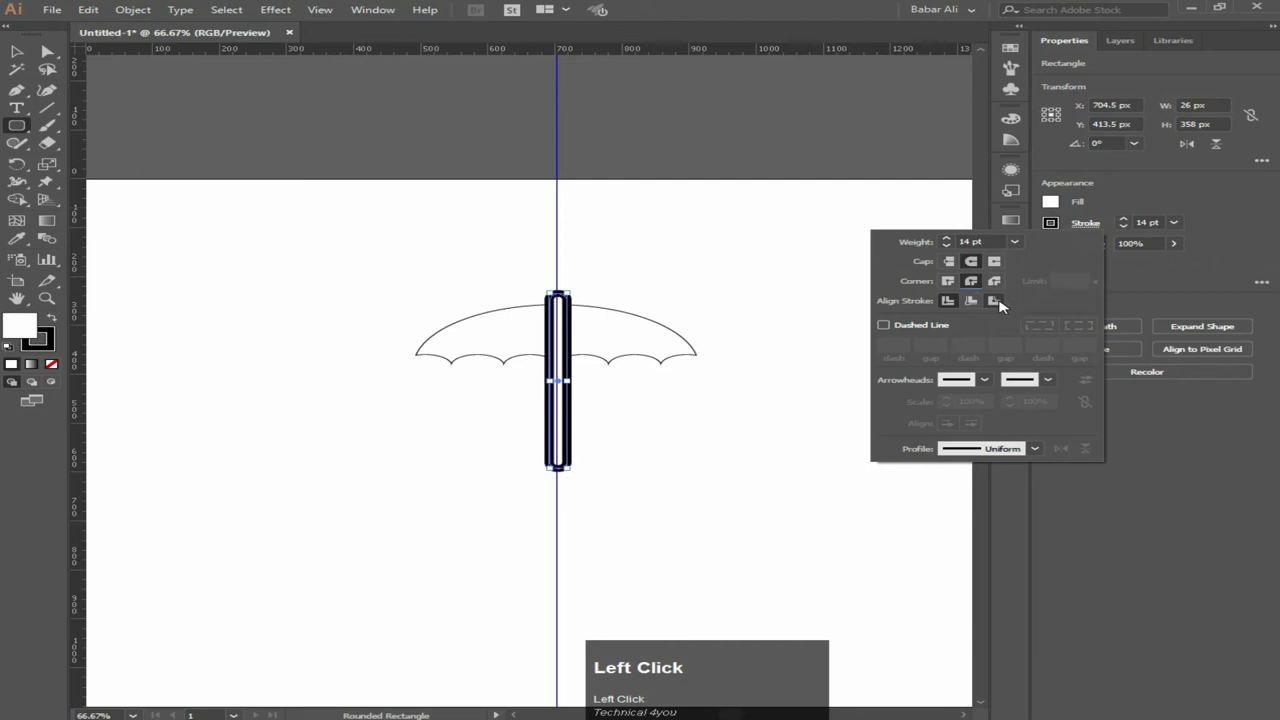
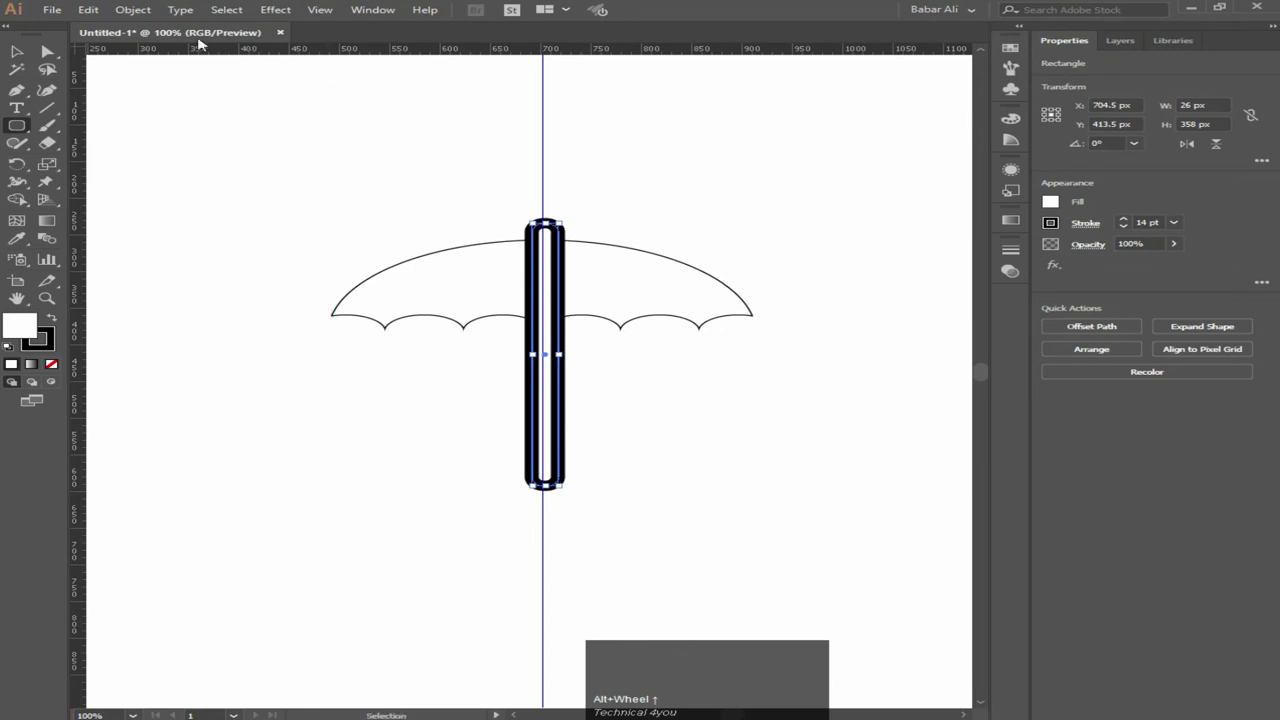
Step: Outline the handle's stroke into filled shapes and erase parts to leave a J-shaped hook
click(141, 14)
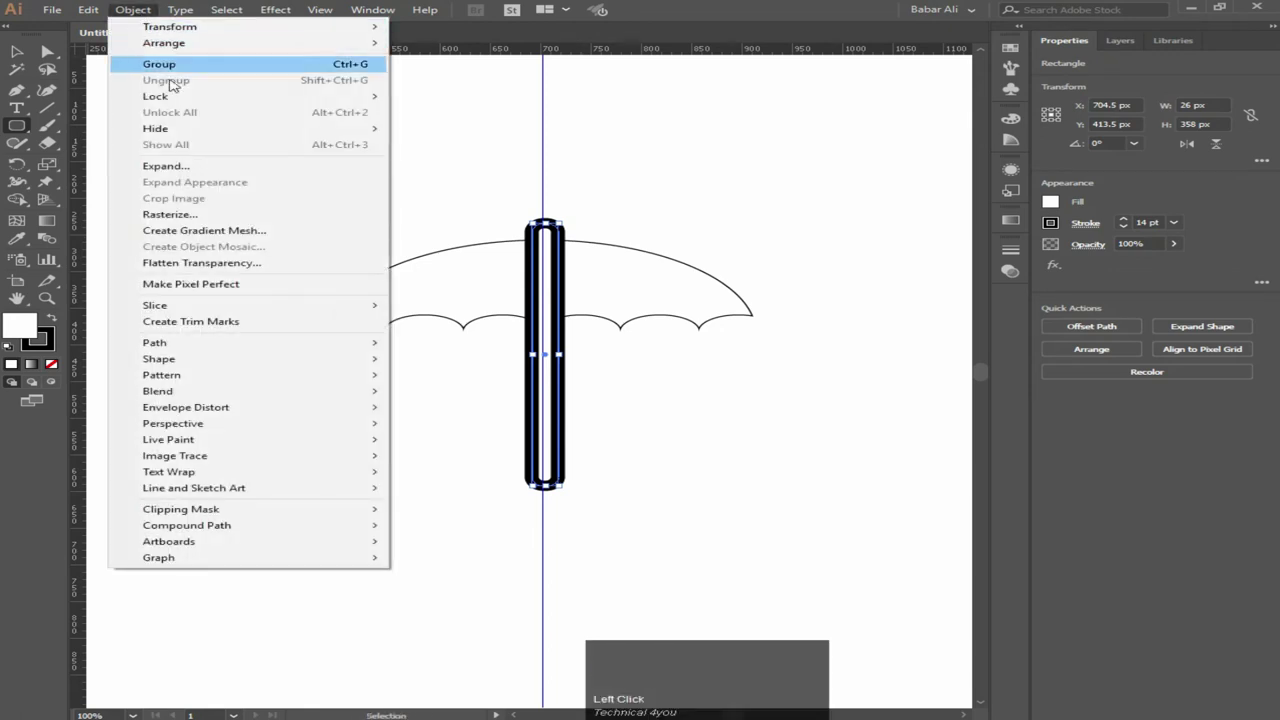
click(175, 173)
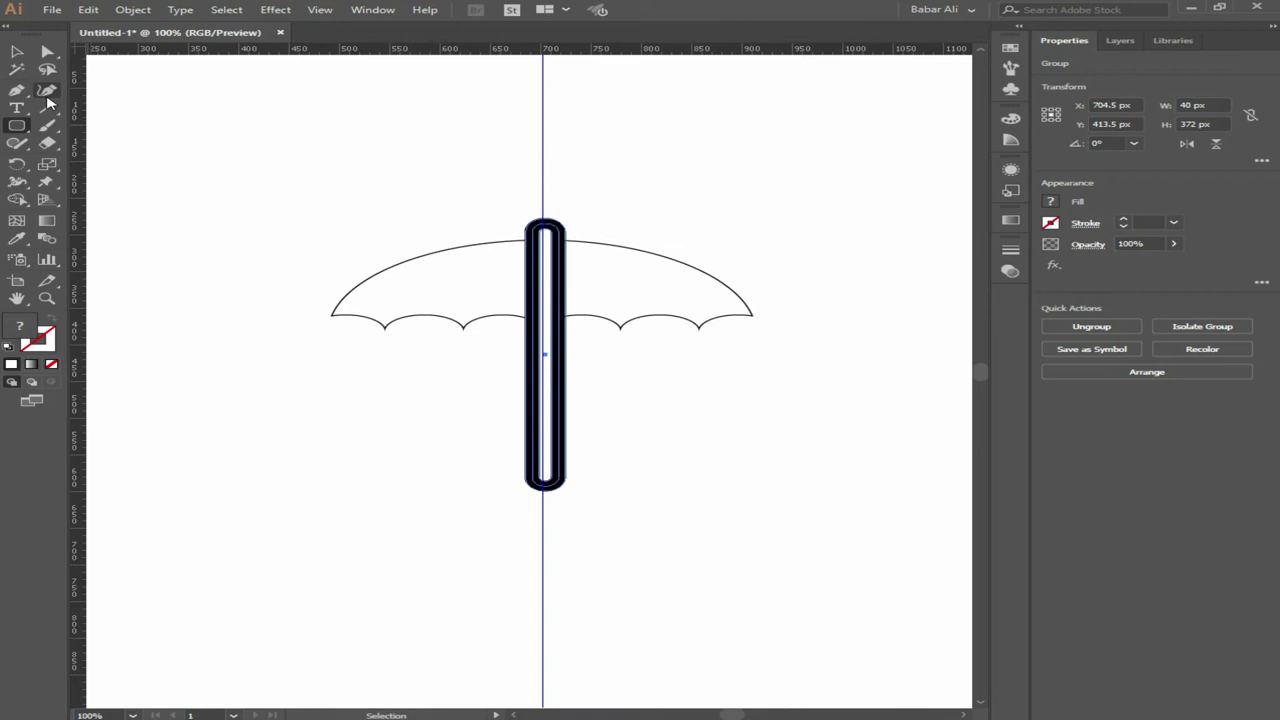
right_click(59, 148)
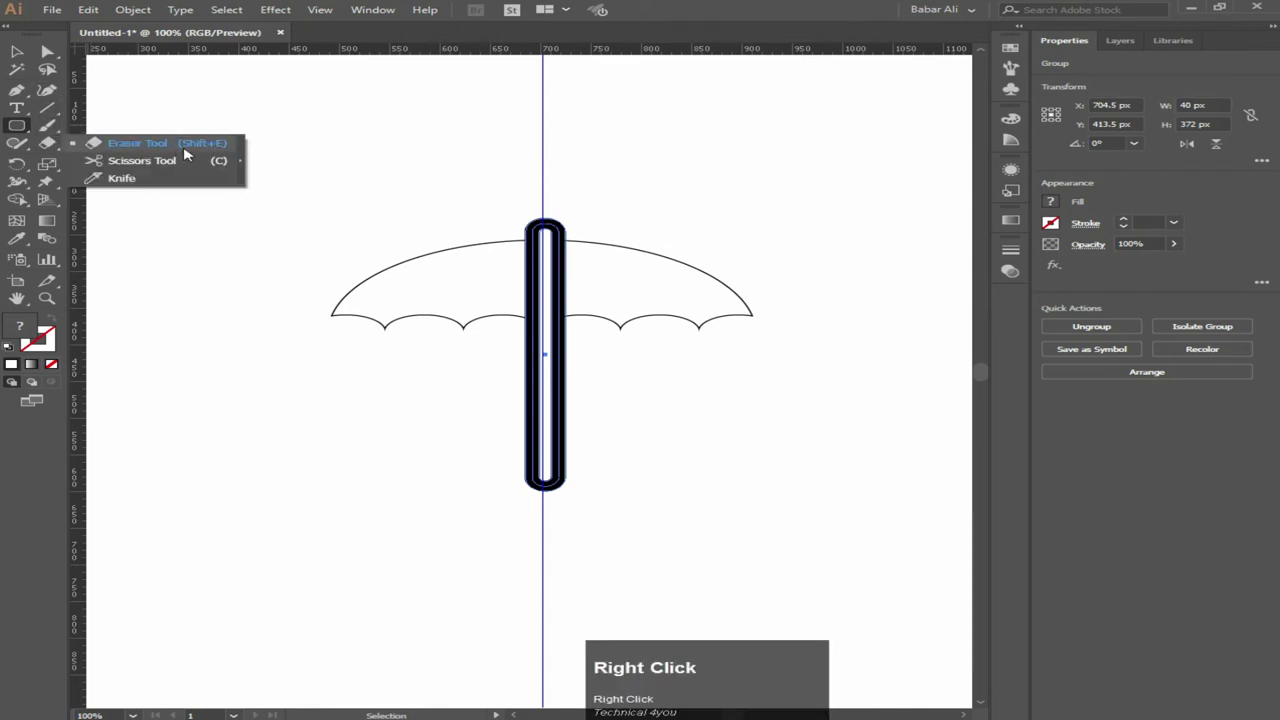
click(160, 145)
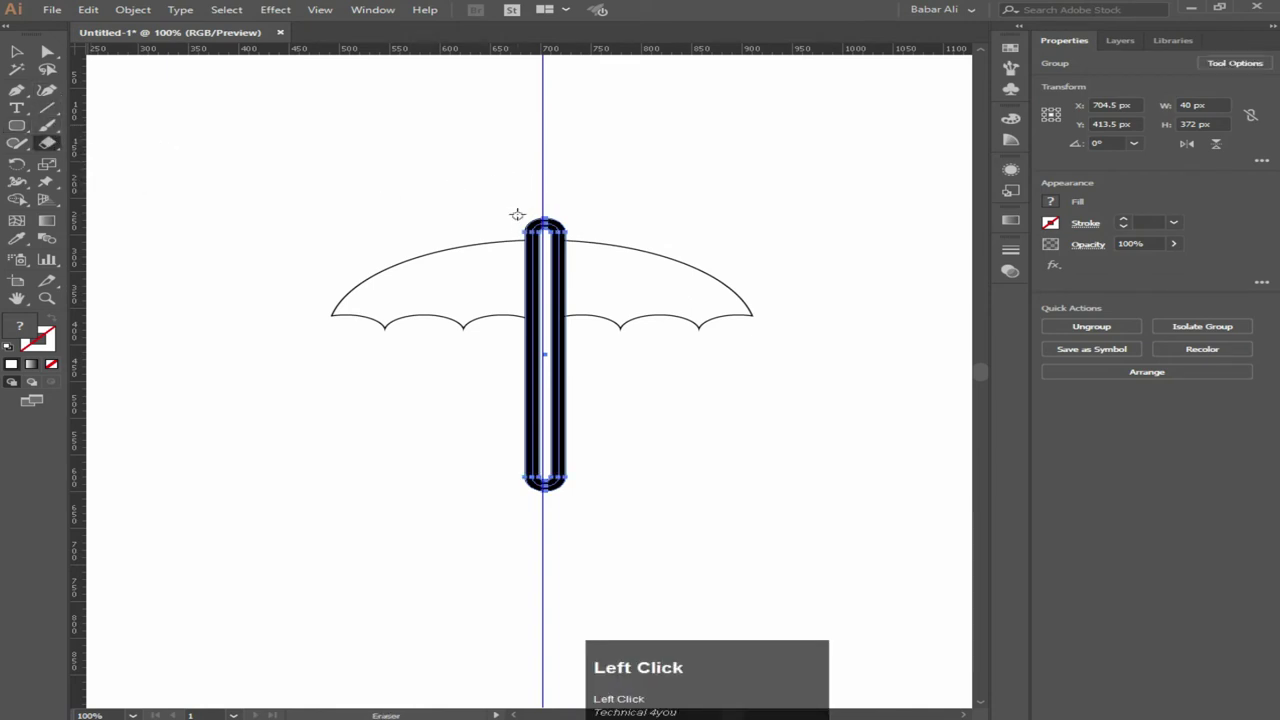
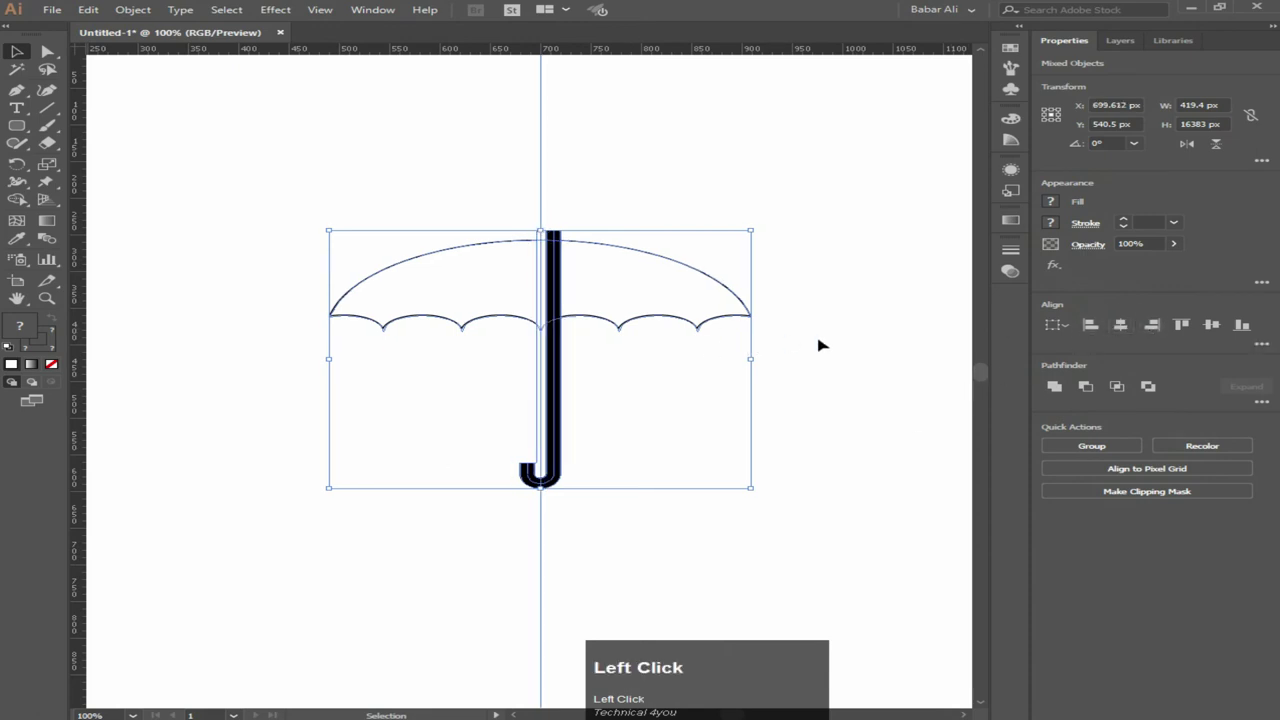
Step: Fill the scalloped canopy with solid dark grey
click(881, 351)
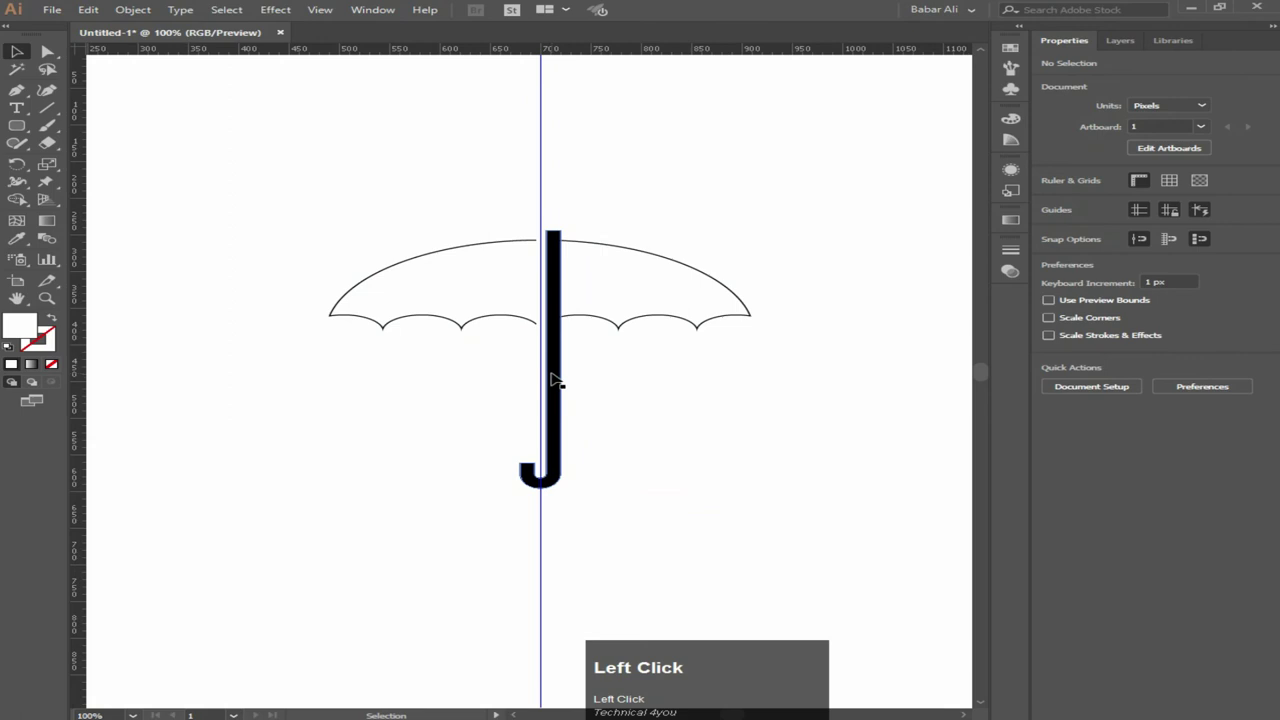
key(F8)
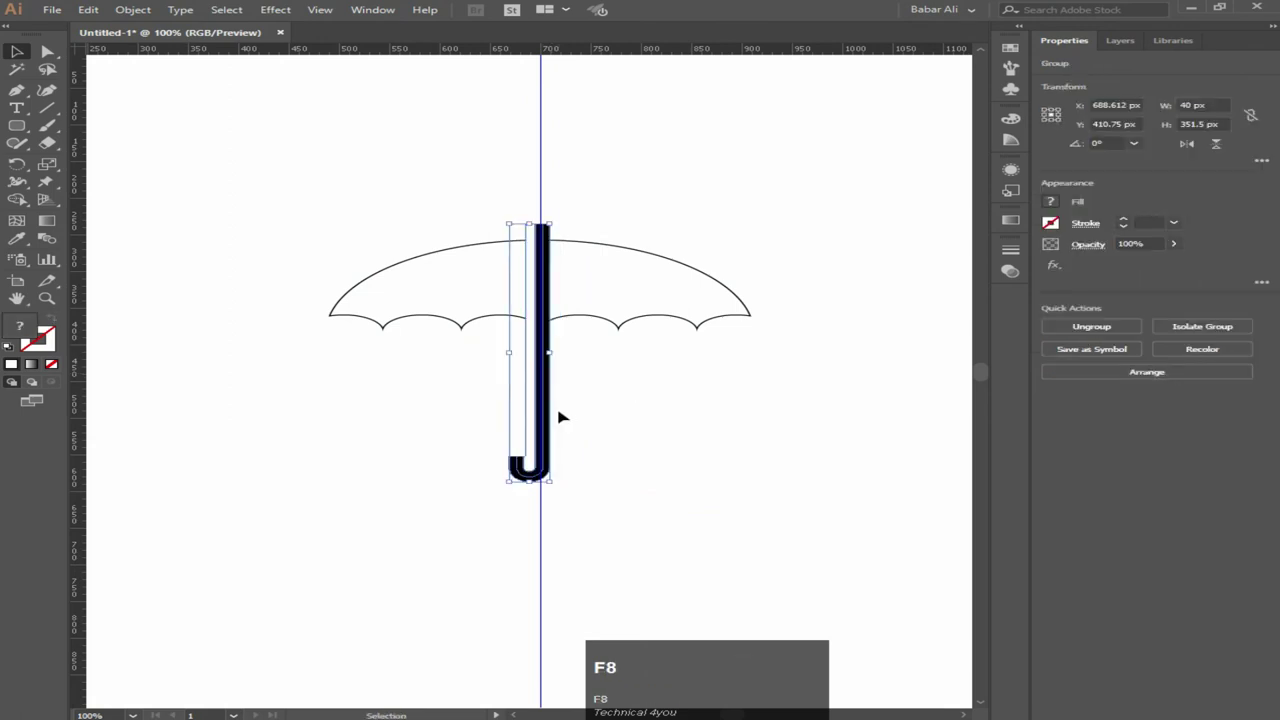
drag(460, 286, 826, 269)
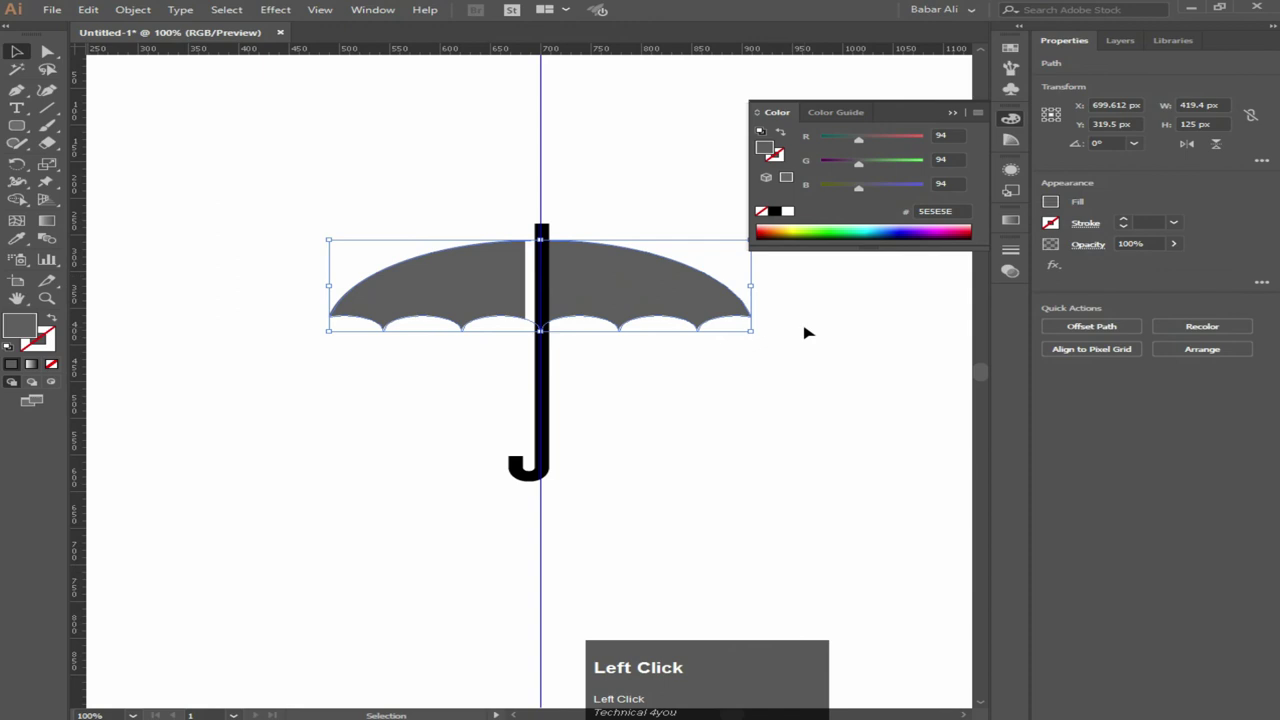
Step: Send the J-shaped handle one step behind the canopy
right_click(638, 314)
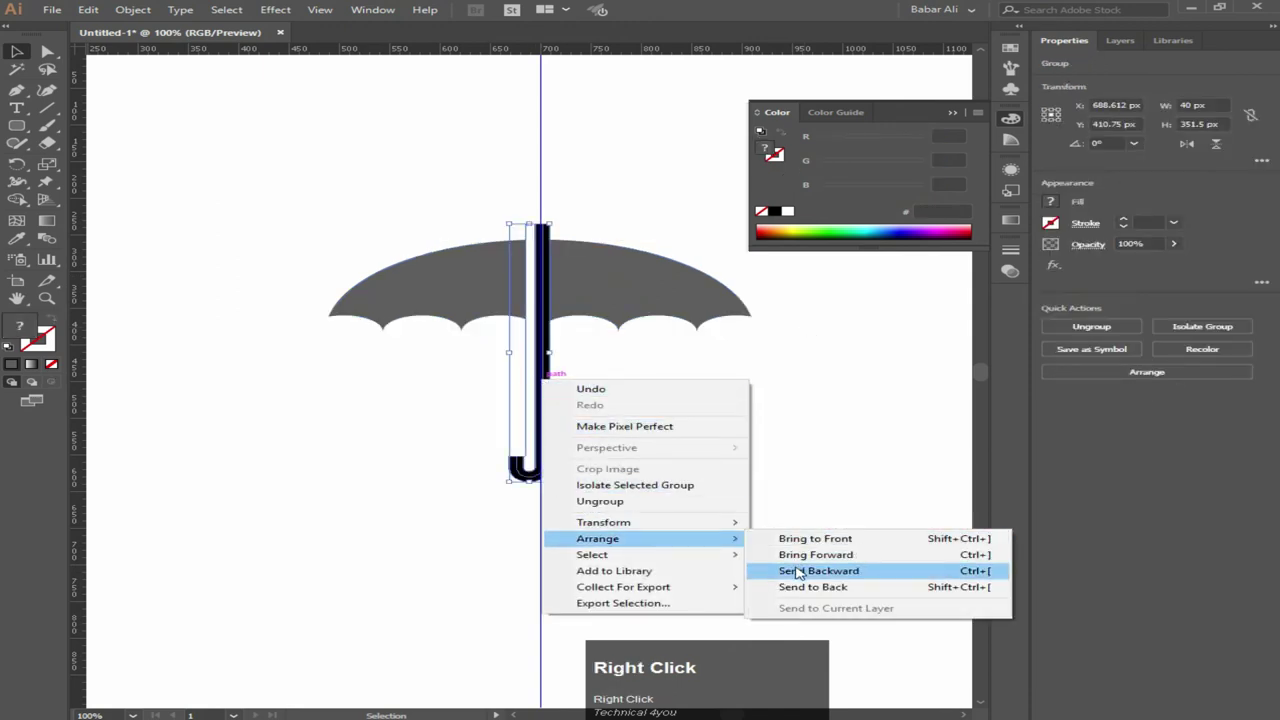
click(638, 314)
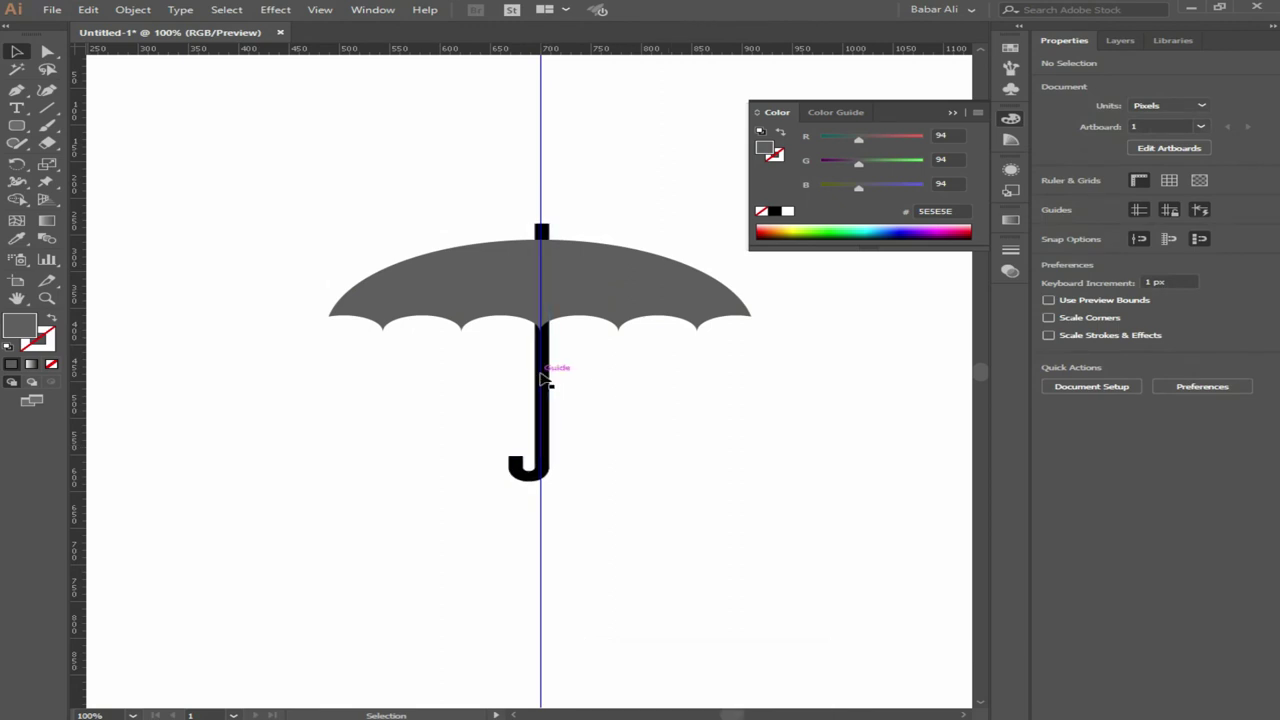
click(481, 314)
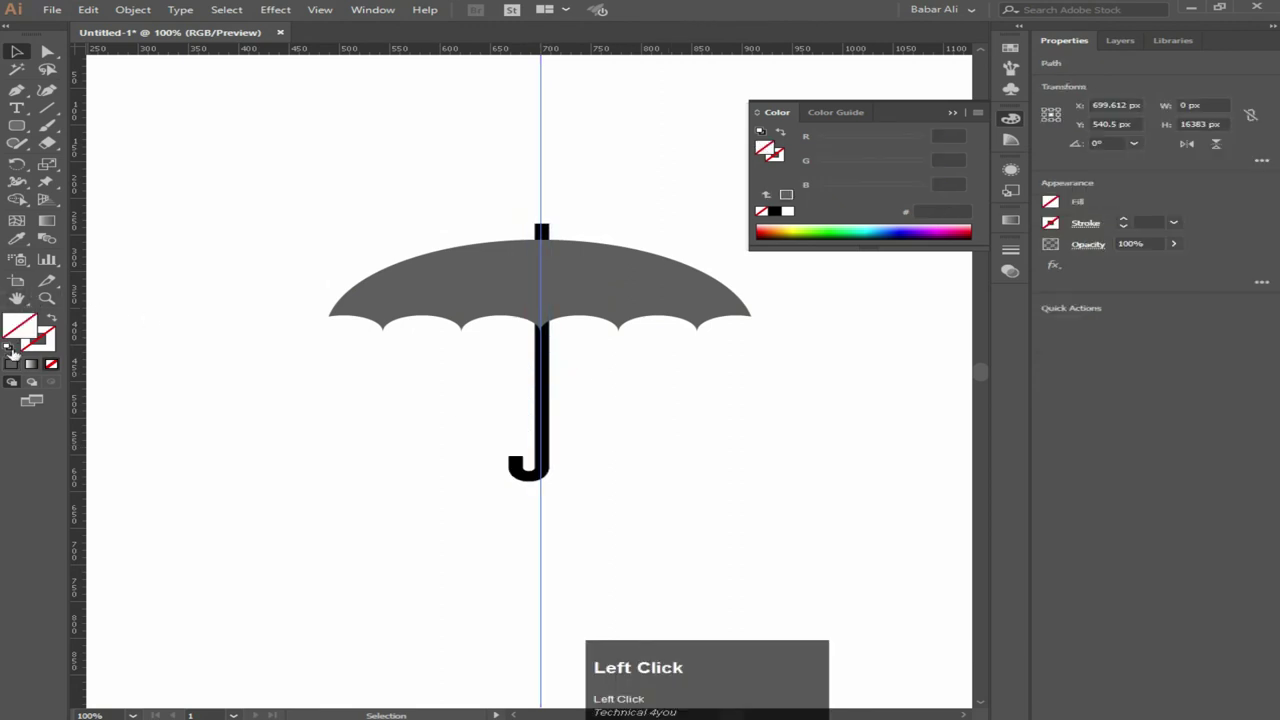
Step: Change the canopy fill from grey to bright blue
drag(481, 314, 891, 274)
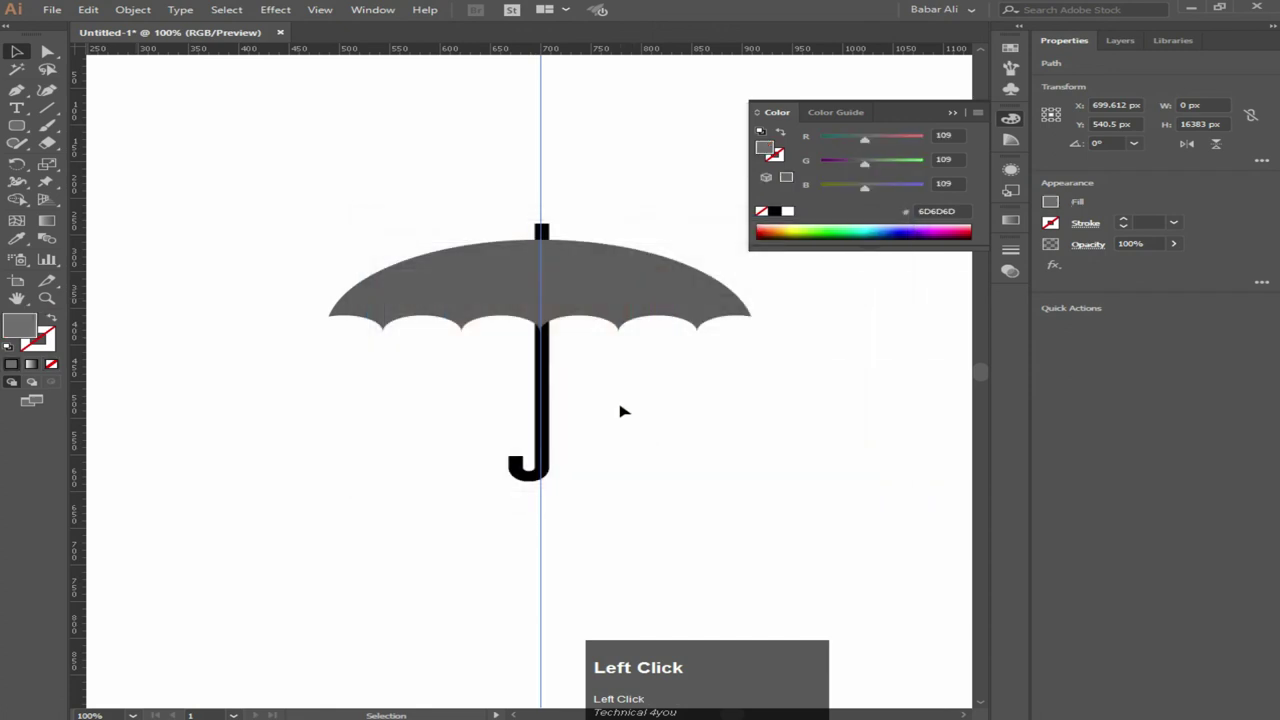
key(ctrl+z)
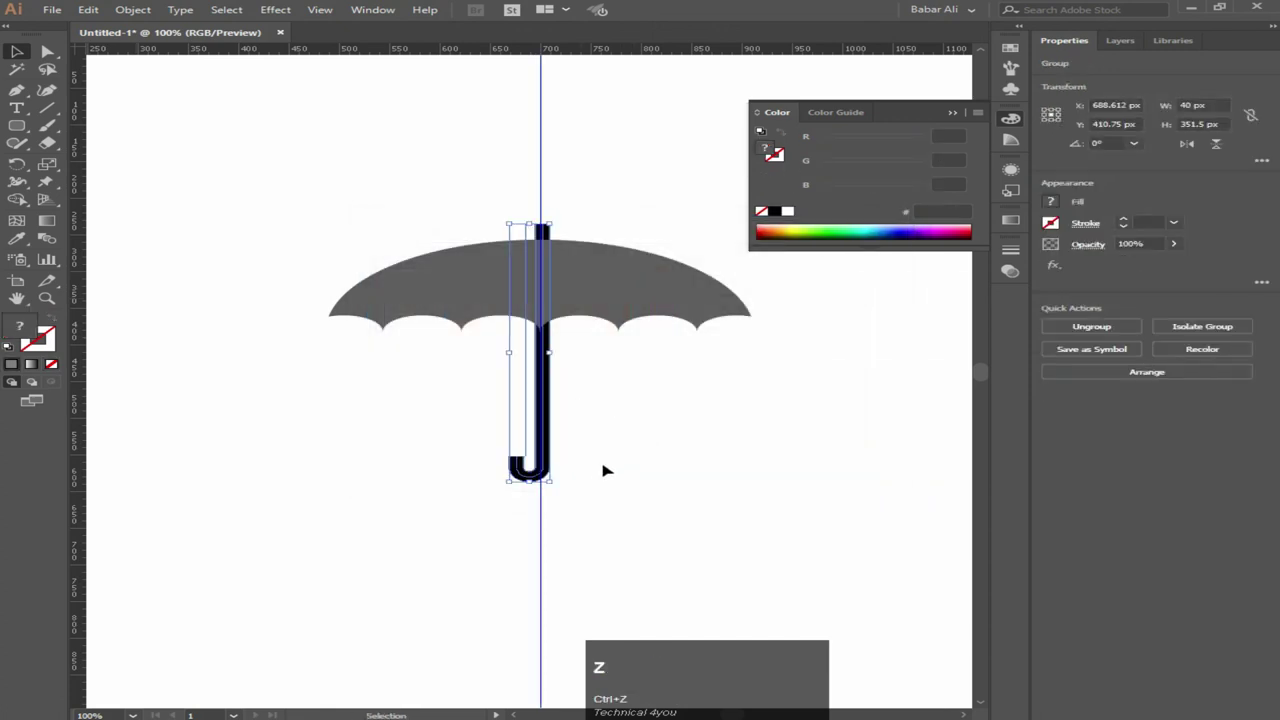
click(717, 314)
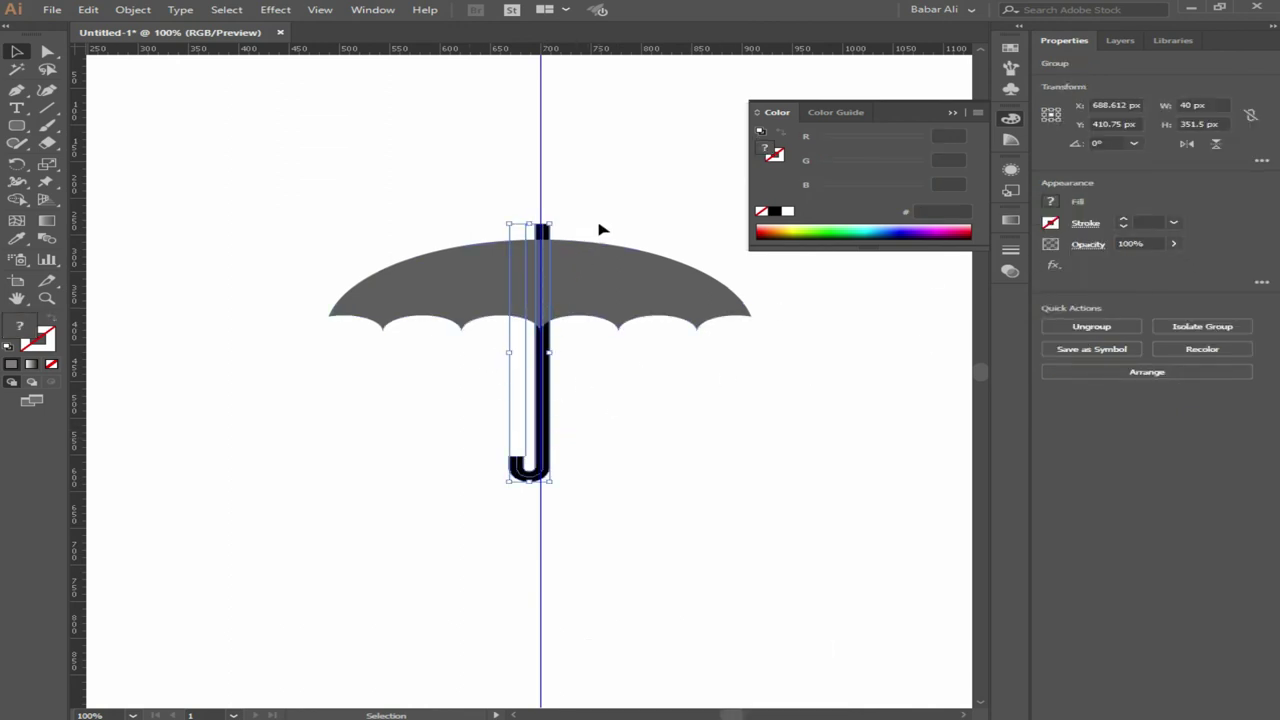
key(ctrl+z)
drag(719, 314, 610, 572)
Step: Remove the vertical guide and deselect everything, leaving a clean umbrella icon
key(Insert)
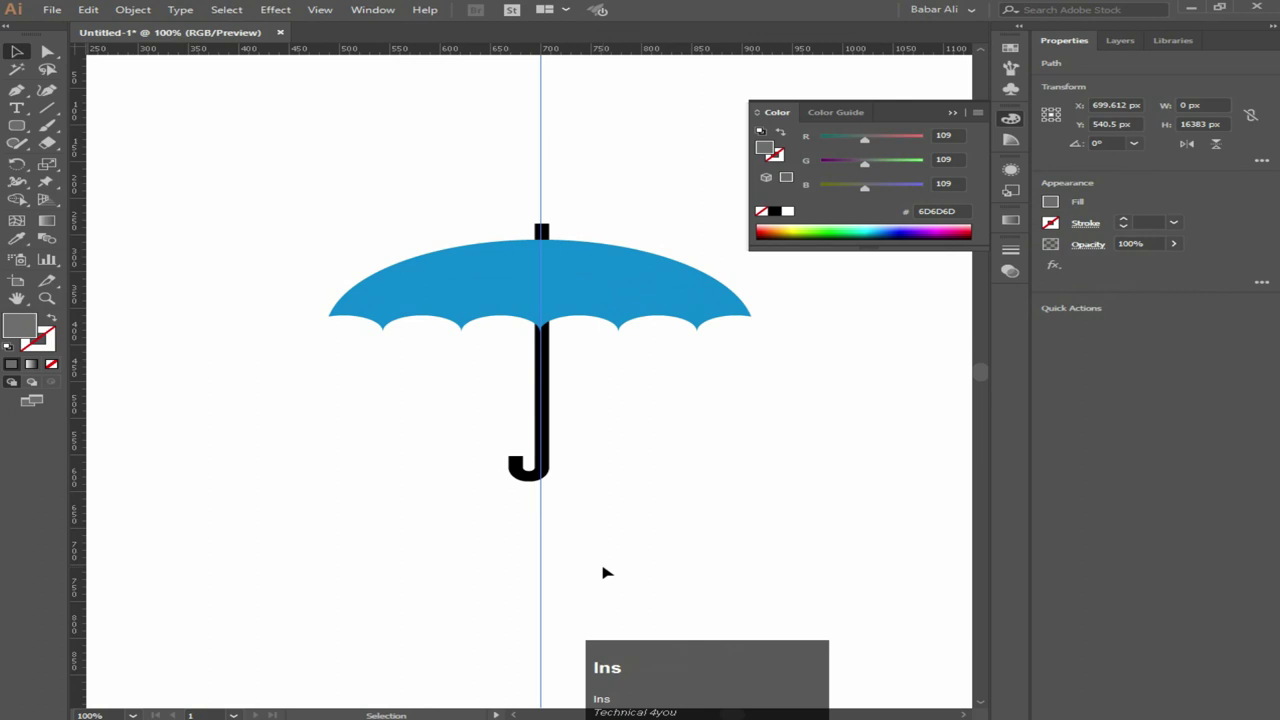
key(Delete)
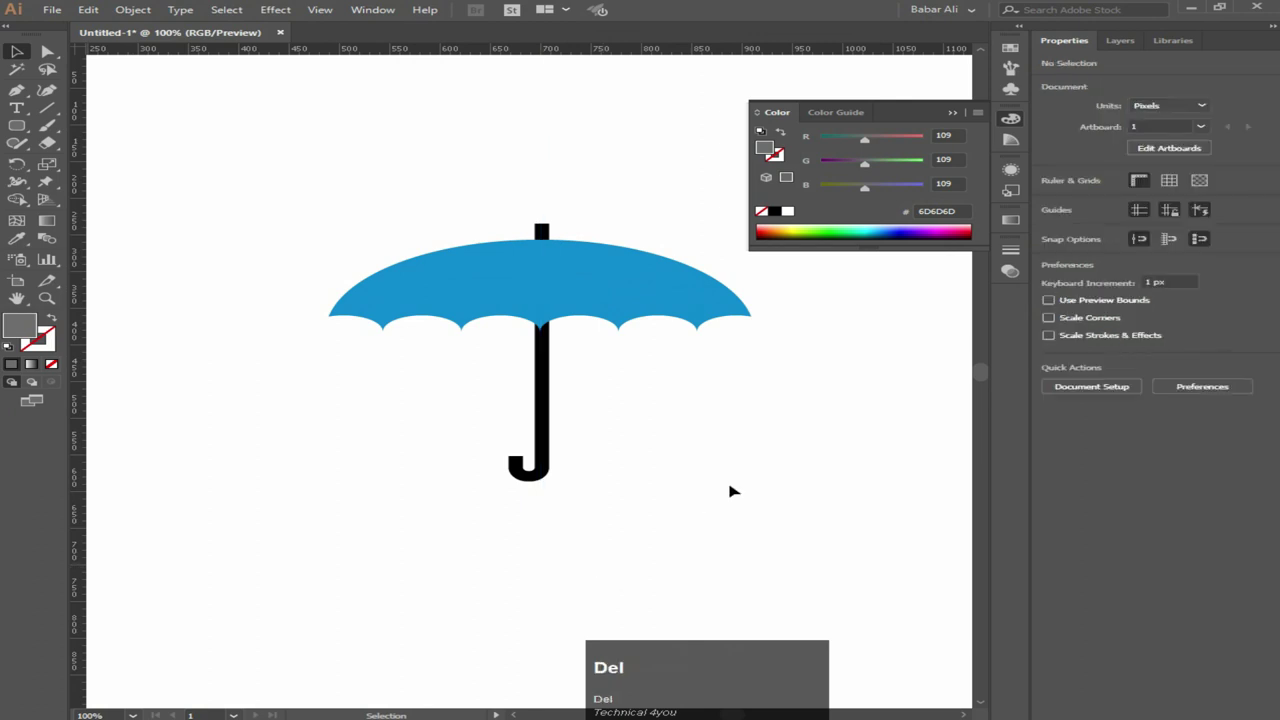
scroll(up, 3)
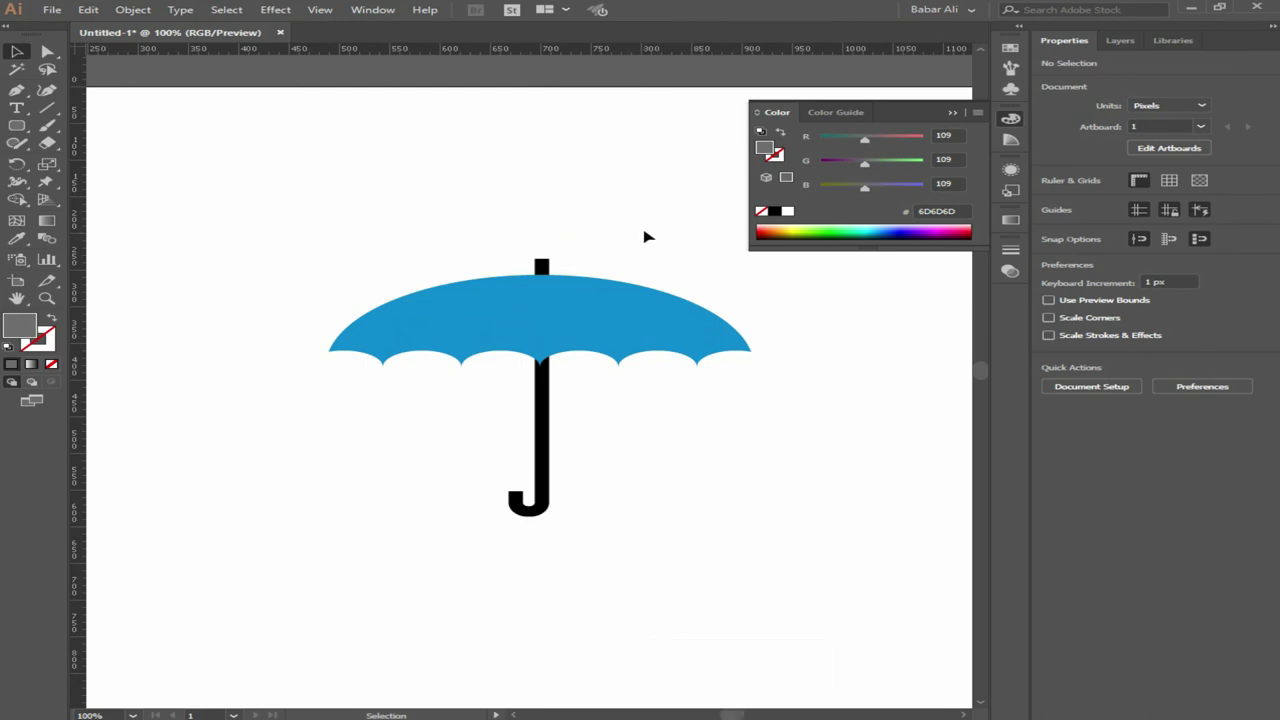